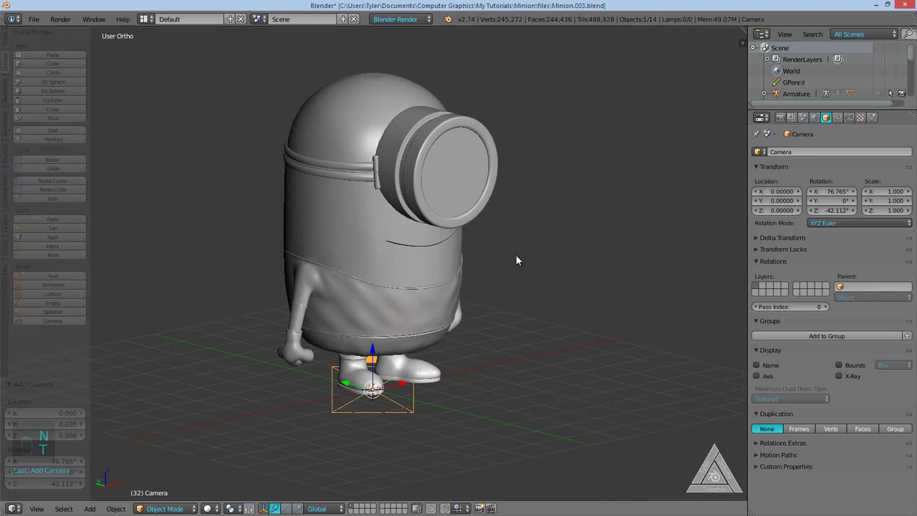
Look through the scene camera and fly it to frame the minion at a three-quarter front angle.
key(KP_0)
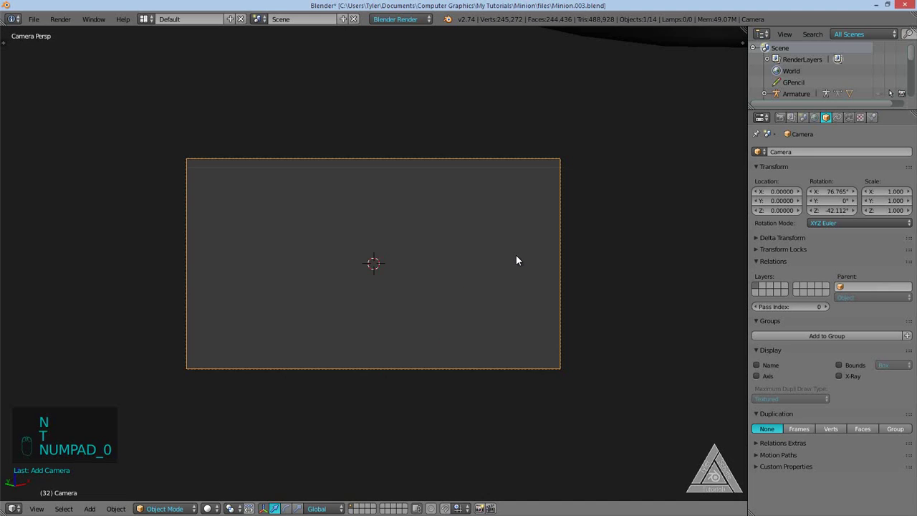
key(shift+f)
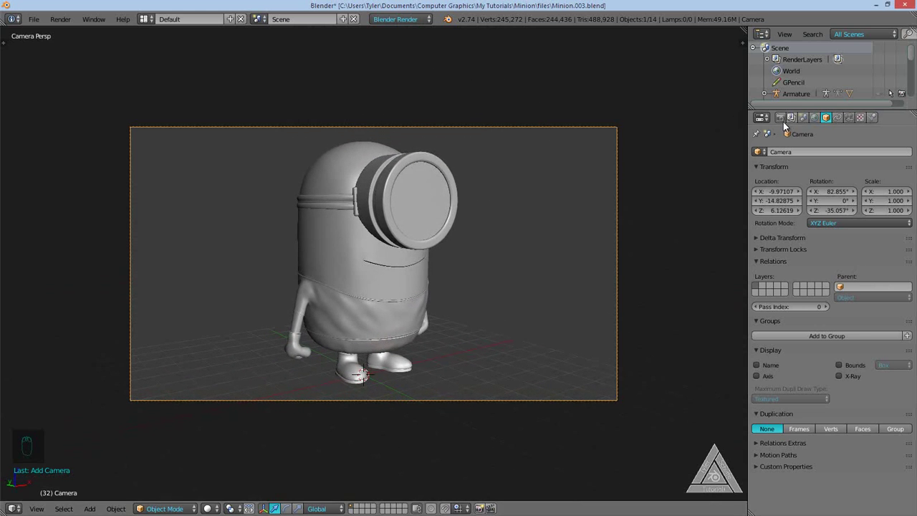
Set the render resolution to a square 800 by 800 pixels.
drag(785, 125, 589, 181)
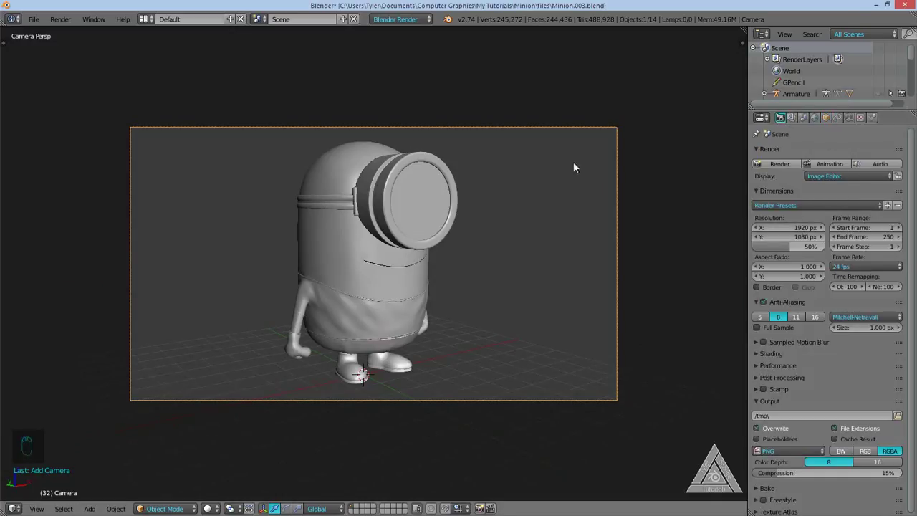
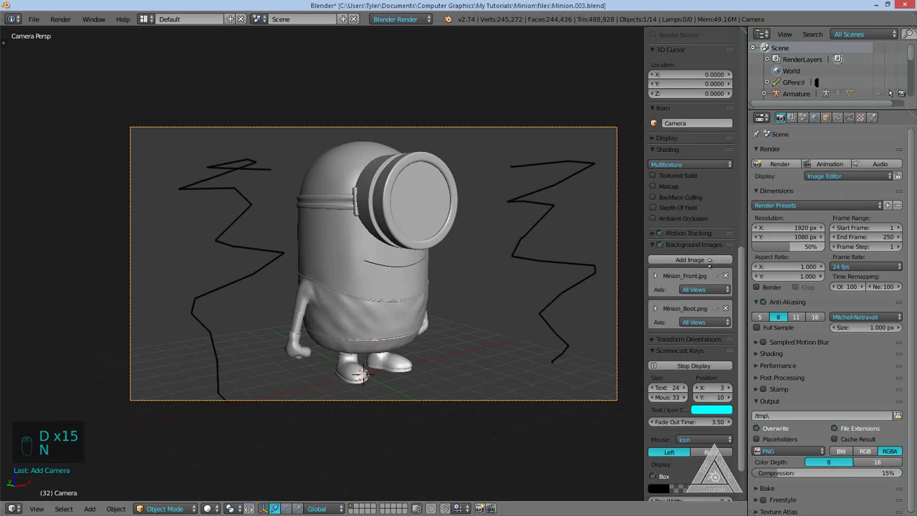
drag(734, 74, 777, 225)
key(n)
key(n)
key(n)
key(KP_0)
key(KP_0)
drag(783, 236, 550, 193)
key(KP_0)
Fly the camera to reframe the minion inside the square frame.
key(shift+f)
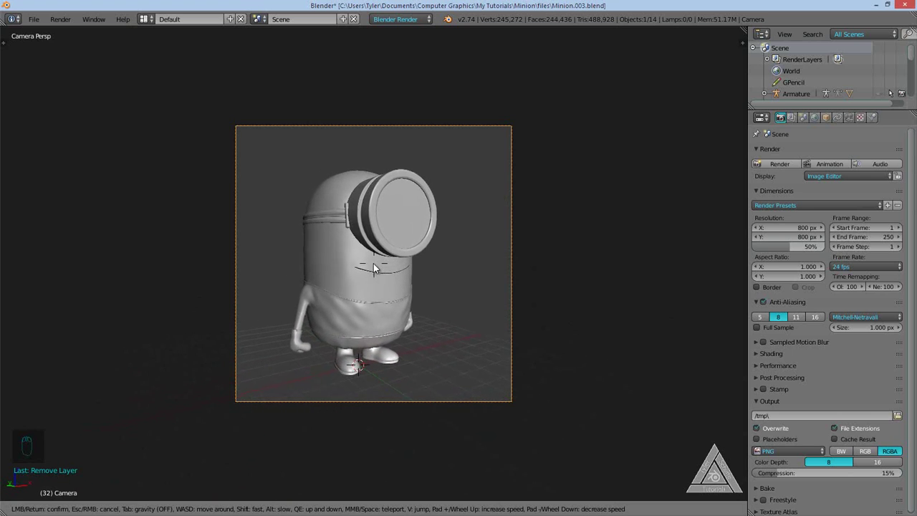
key(shift+f)
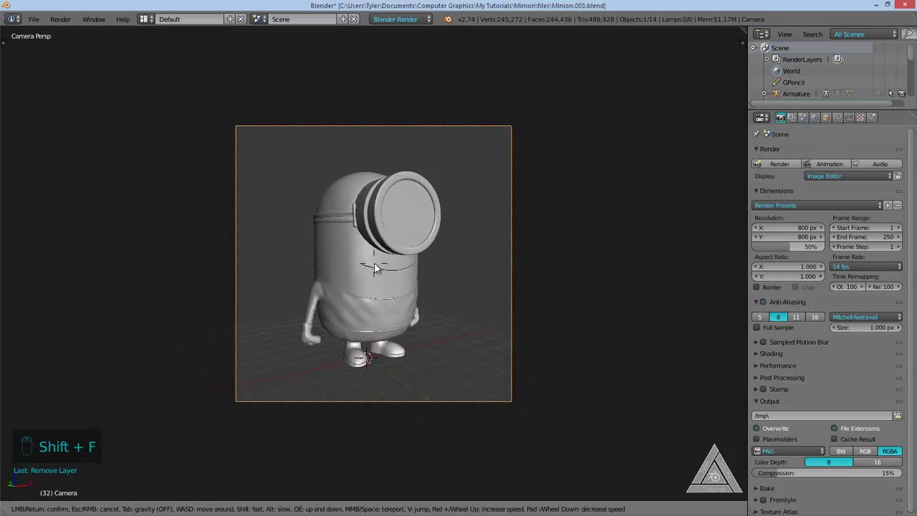
Set the camera focal length to 45 mm and refine the framing around the minion.
drag(857, 119, 523, 237)
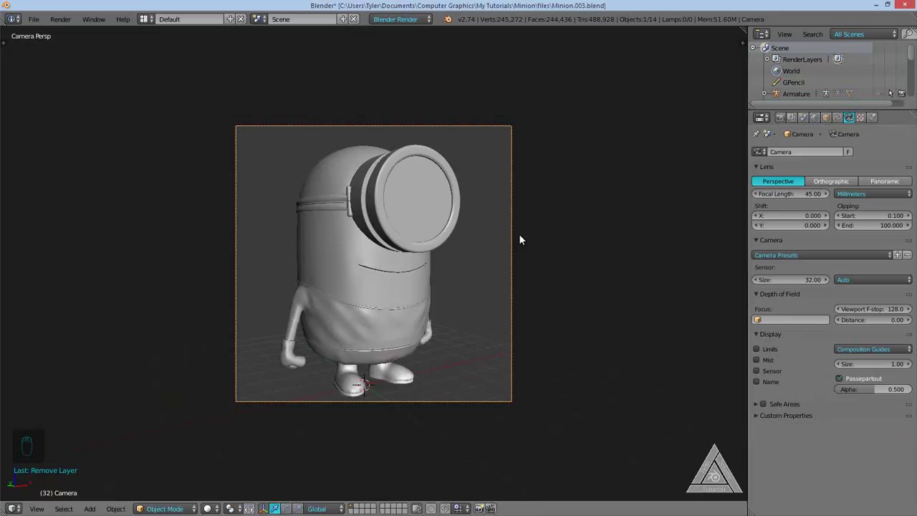
key(shift+f)
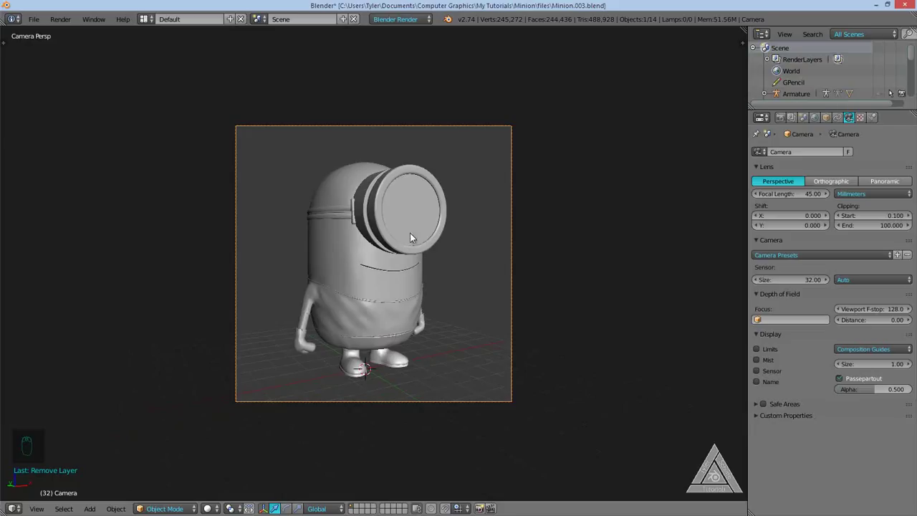
key(shift+f)
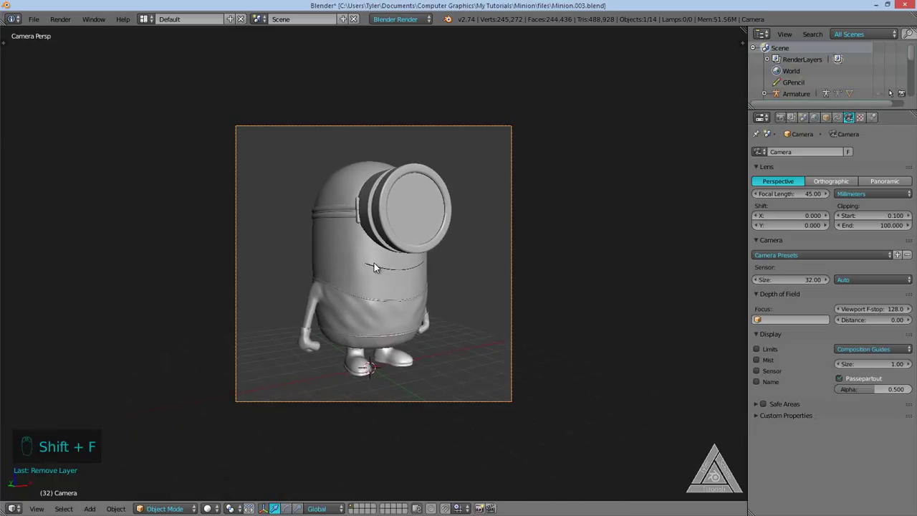
drag(333, 283, 372, 284)
Finalize the camera position, switch to side view and bring up the lamp types to add.
key(a)
drag(373, 284, 337, 258)
key(q)
middle_click(336, 257)
key(shift+a)
Add an area lamp and move it up and forward in side view, tilted toward the minion.
key(shift+a)
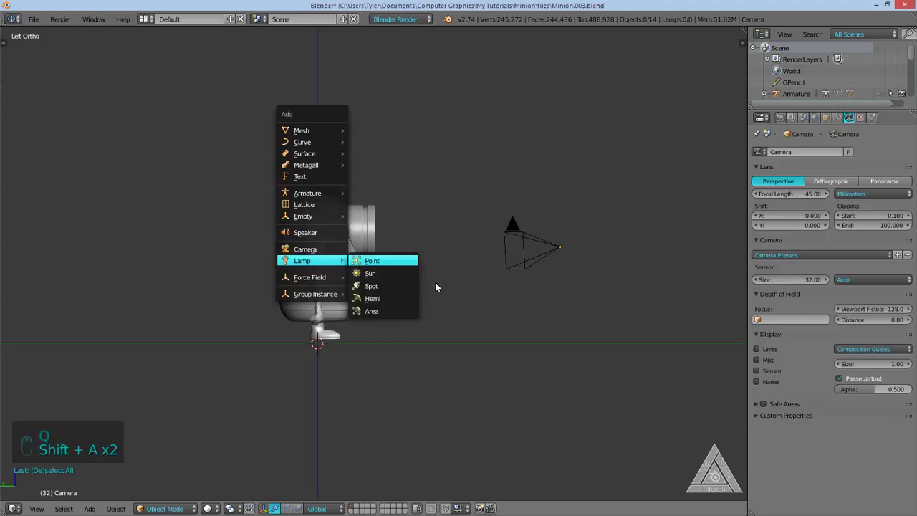
drag(460, 281, 376, 289)
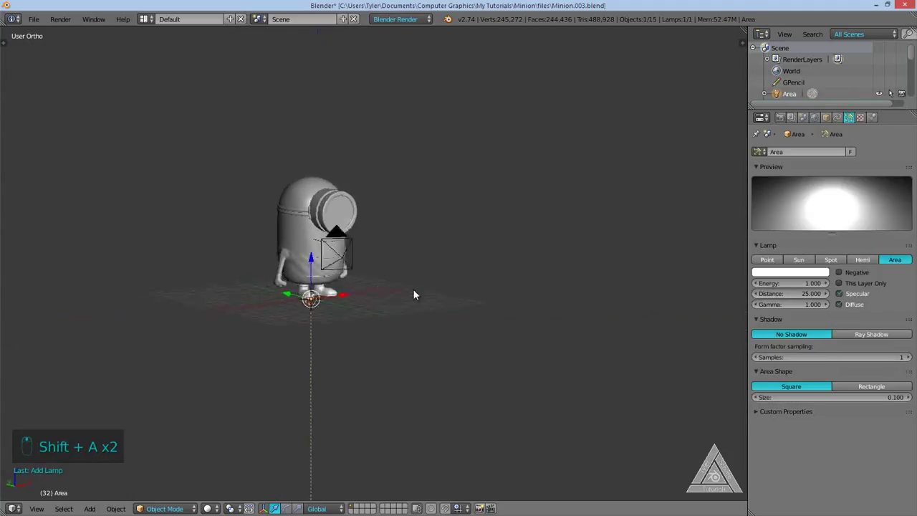
key(q)
key(g)
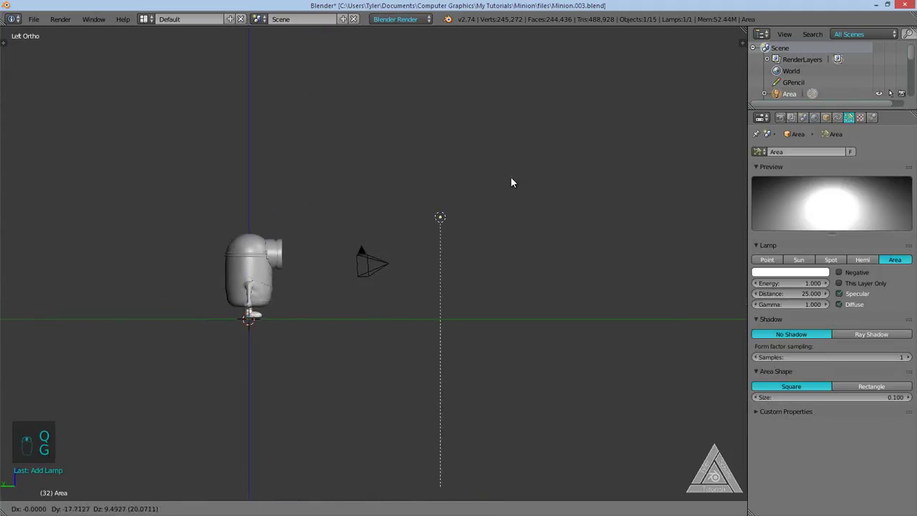
key(r)
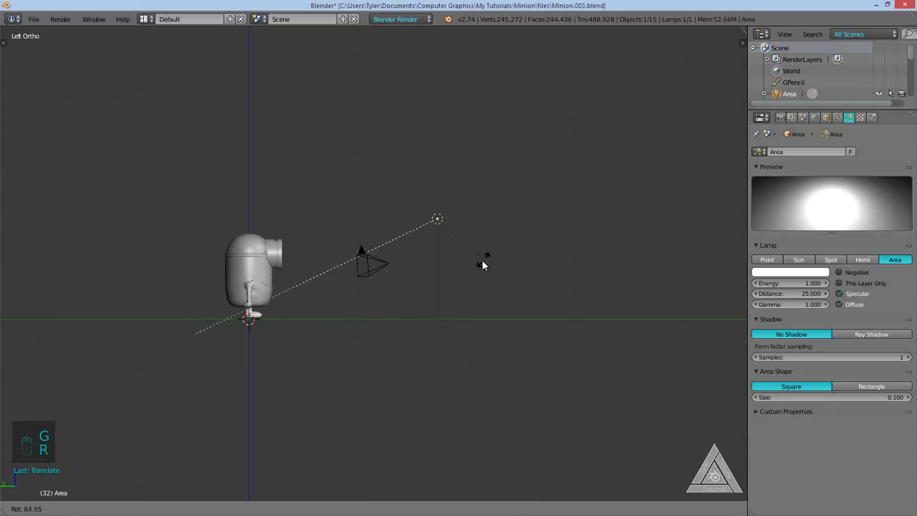
key(g)
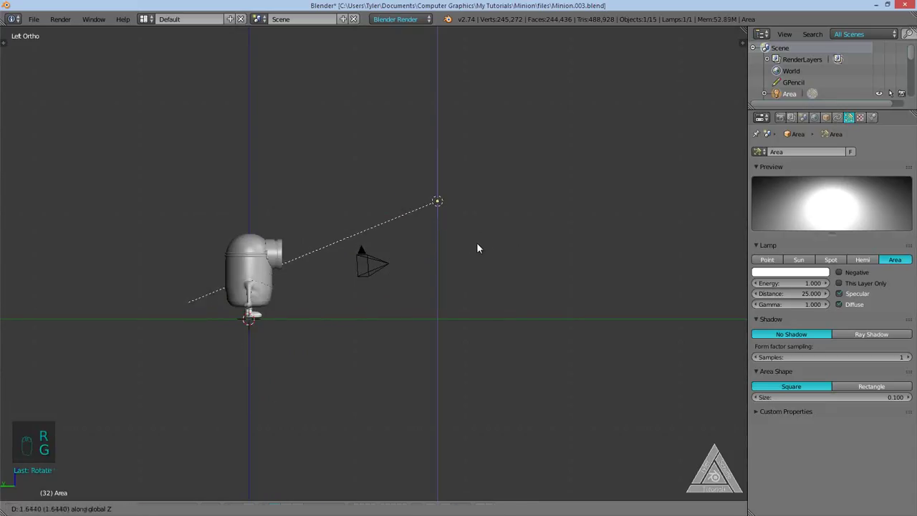
Push the lamp farther out from the minion and confirm its position.
drag(373, 247, 348, 220)
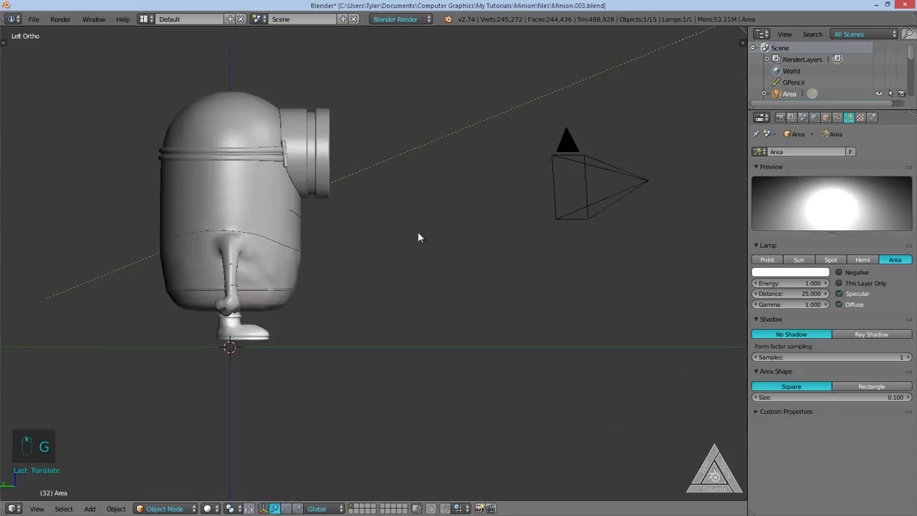
key(r)
key(s)
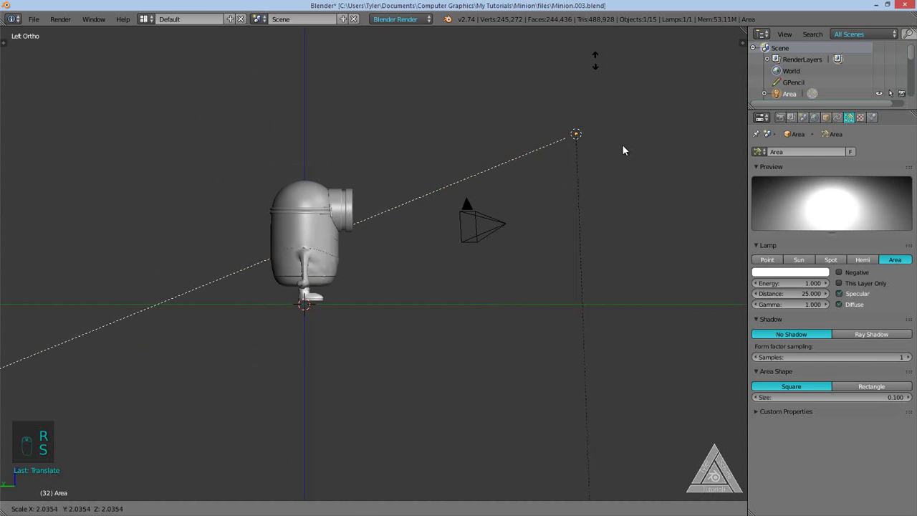
drag(413, 243, 434, 297)
key(s)
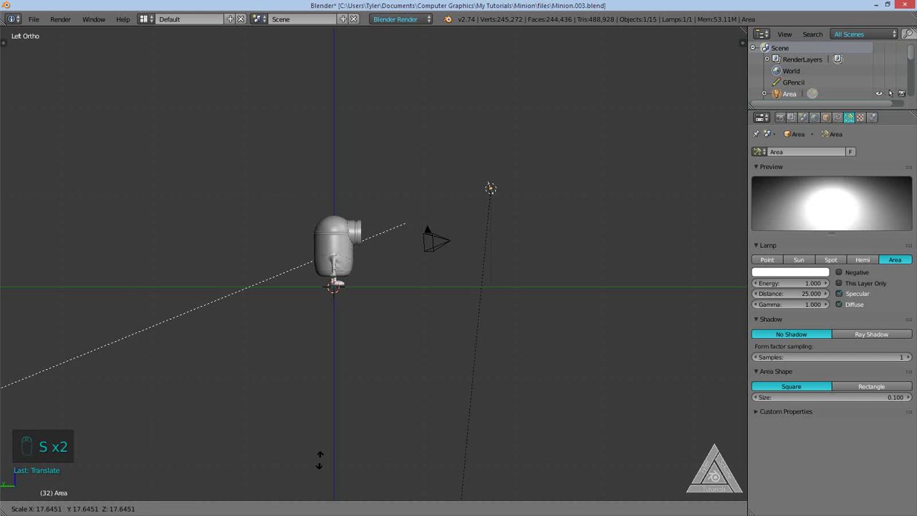
Check and nudge the lamp placement from top and orbited views, then deselect everything.
key(g)
key(r)
key(q)
key(g)
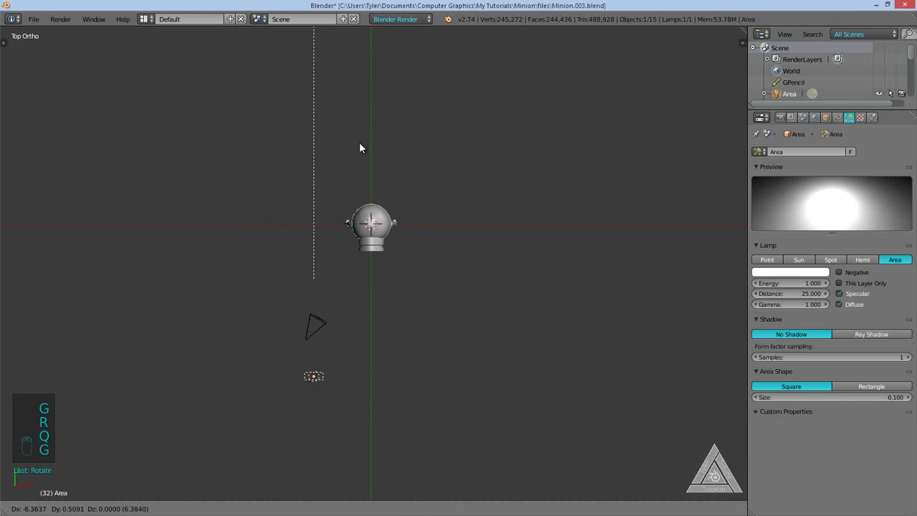
key(r)
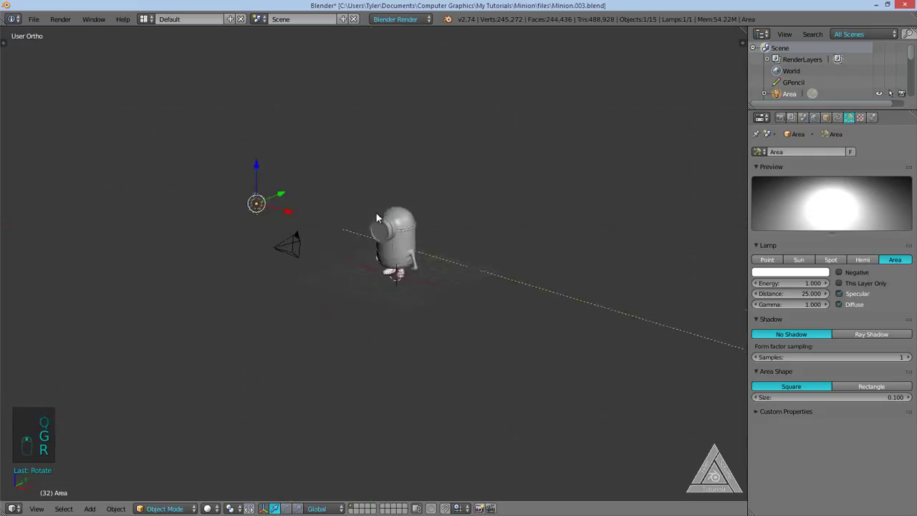
key(g)
key(a)
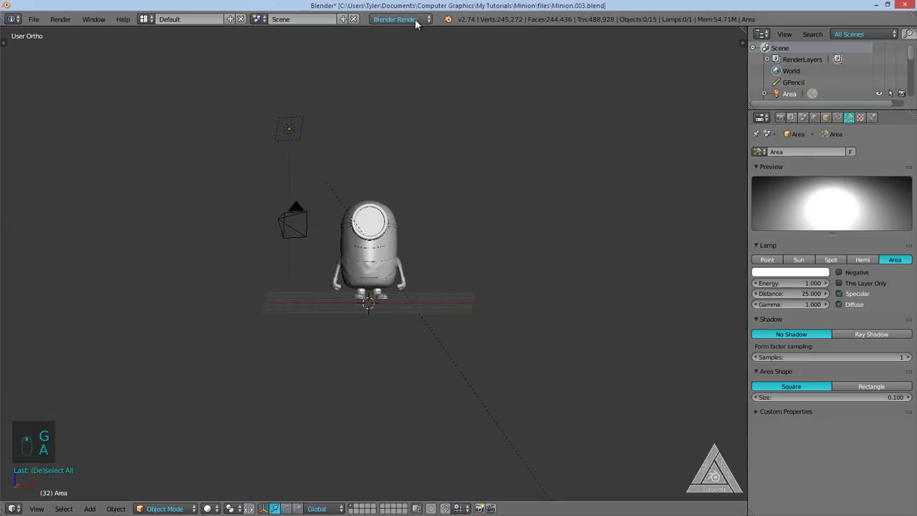
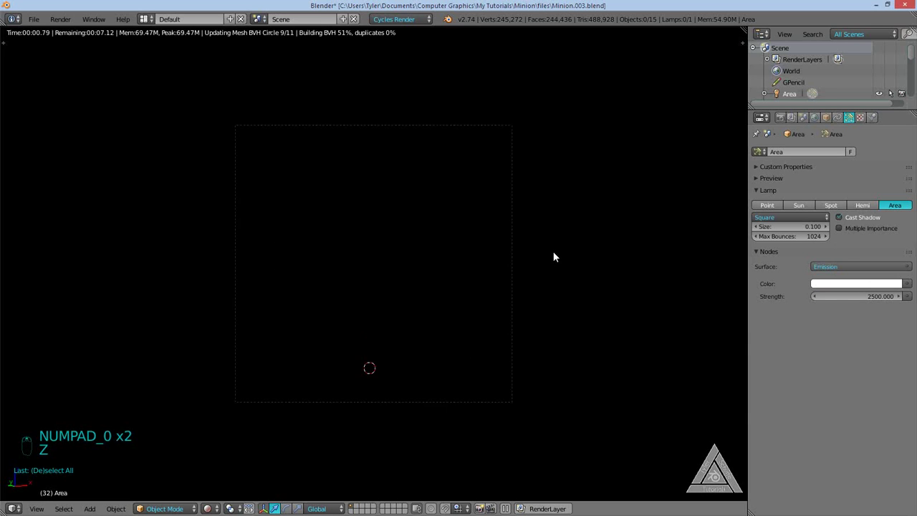
With Cycles and lamp strength 2500, preview a rendered border region around one boot.
middle_click(550, 237)
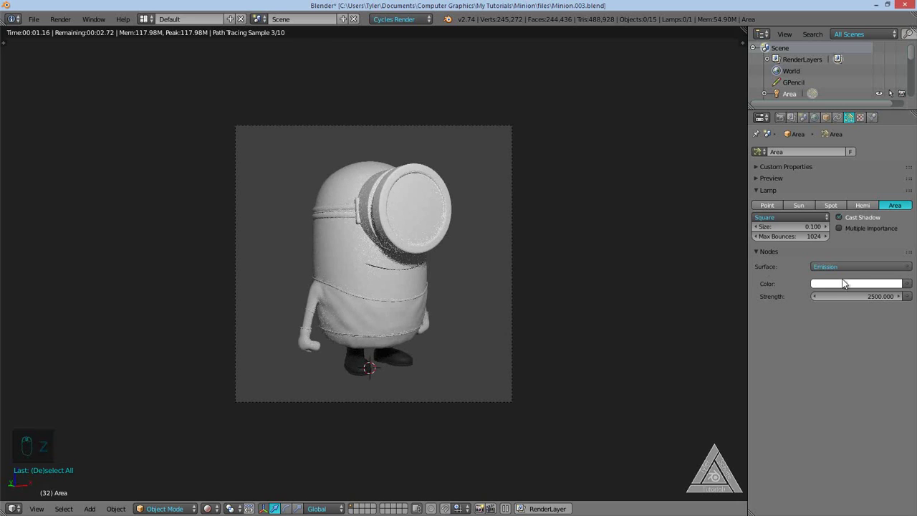
drag(868, 303, 634, 320)
key(z)
key(z)
key(z)
key(shift+b)
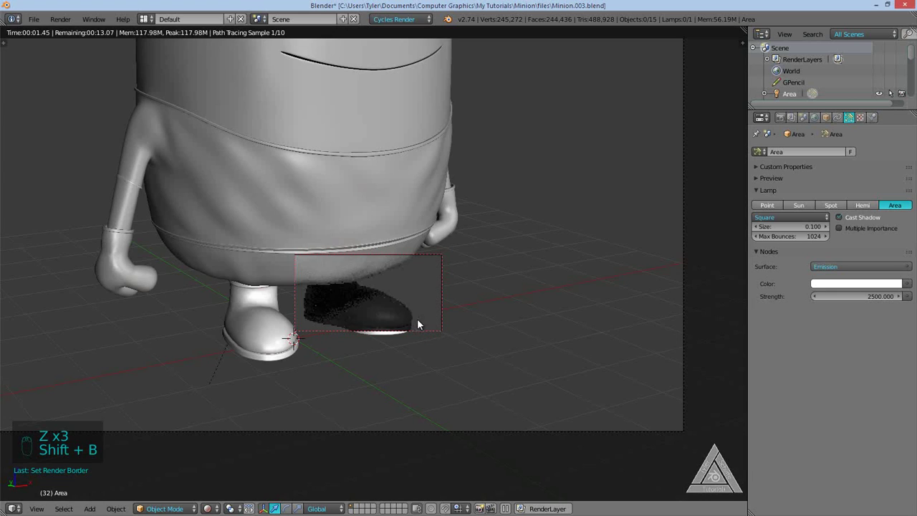
Inspect the boot's data and material settings and clear the render border.
key(z)
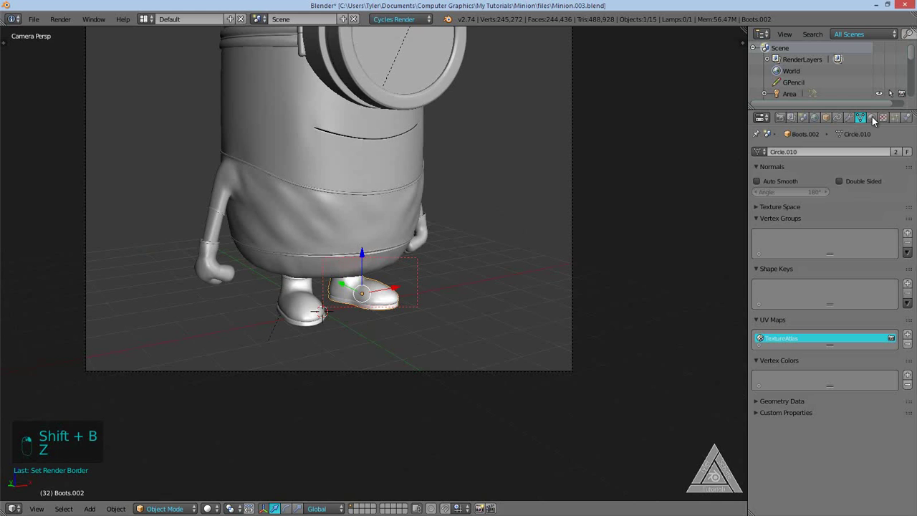
middle_click(879, 120)
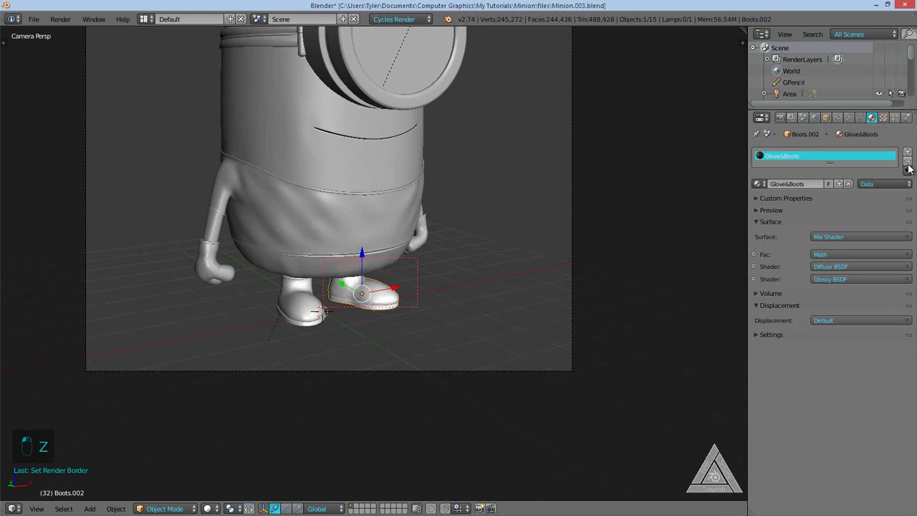
drag(912, 164, 223, 112)
key(shift+b)
key(a)
Select the area lamp in Left Ortho view and duplicate it as Area.001 beside the first.
middle_click(510, 297)
key(q)
drag(544, 187, 287, 272)
key(q)
key(shift+d)
drag(499, 251, 511, 261)
Move the new lamp above the minion and tilt it toward the model in side view.
key(r)
key(g)
key(q)
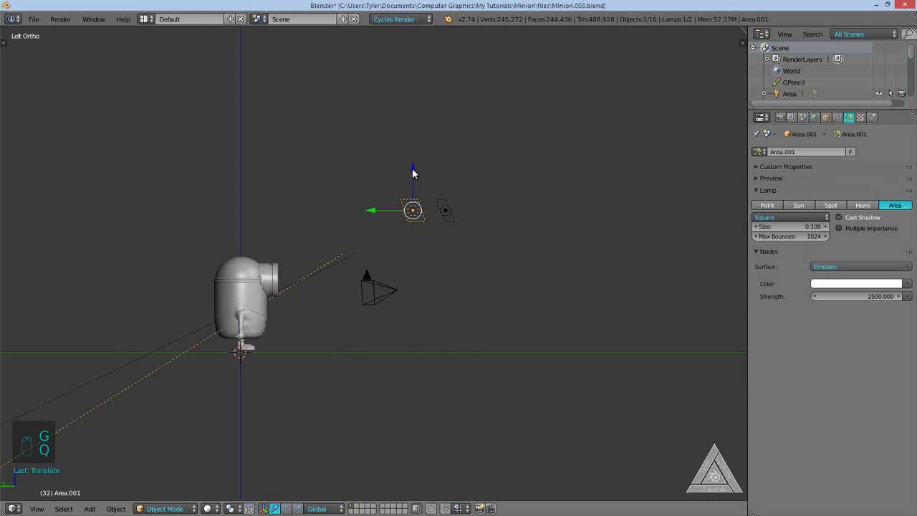
drag(418, 194, 438, 376)
key(r)
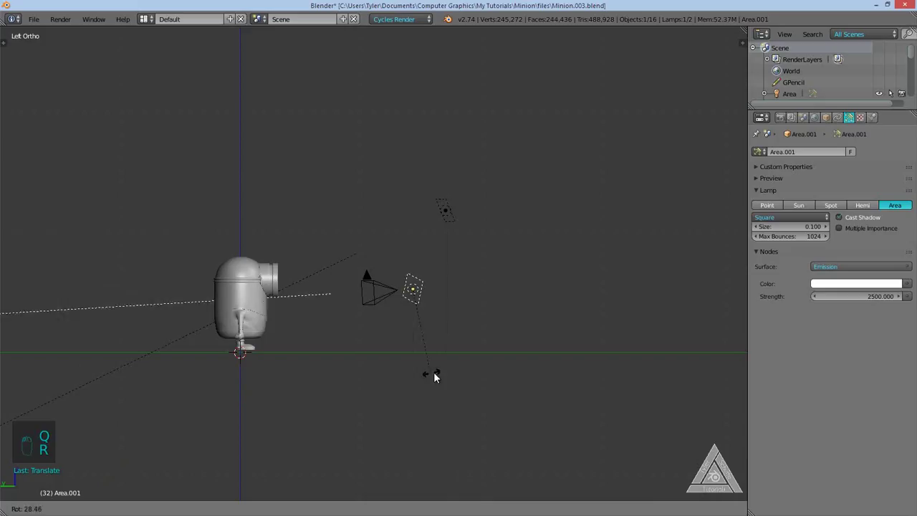
key(r)
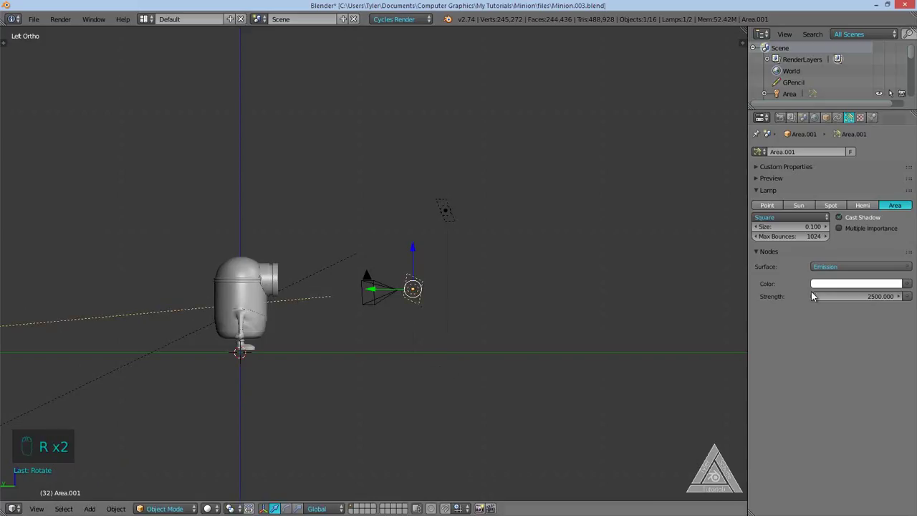
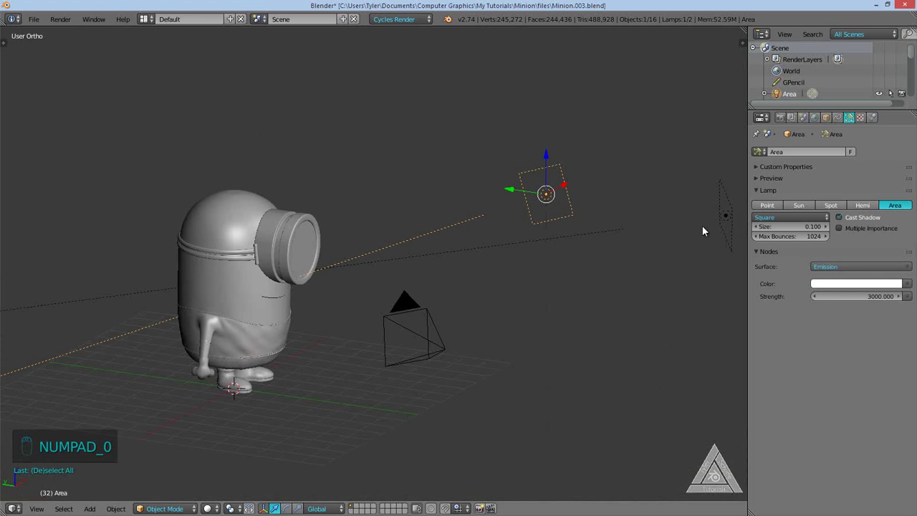
Set the lamp strengths to 3000 and 2000 and preview the lit minion through the camera.
drag(879, 300, 451, 320)
key(KP_0)
key(KP_0)
key(z)
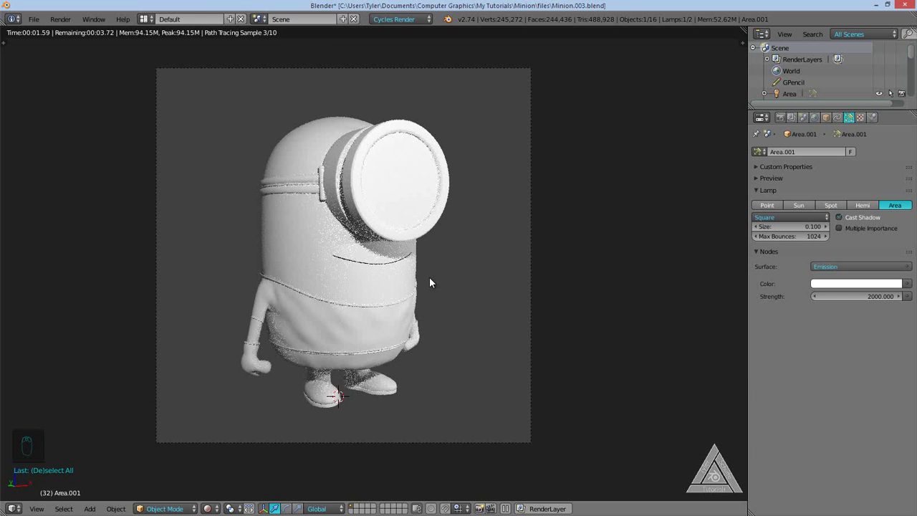
Set the render film to transparent and check a quick rendered preview.
key(z)
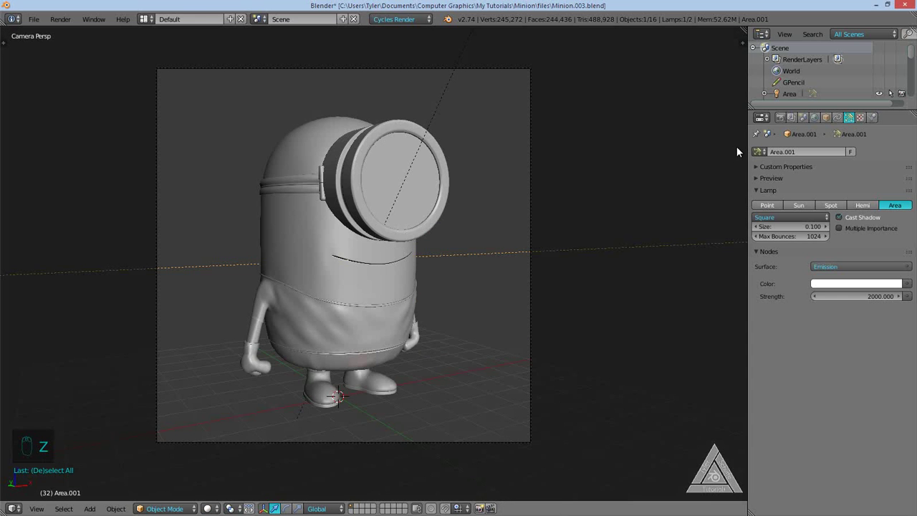
drag(783, 124, 639, 202)
key(z)
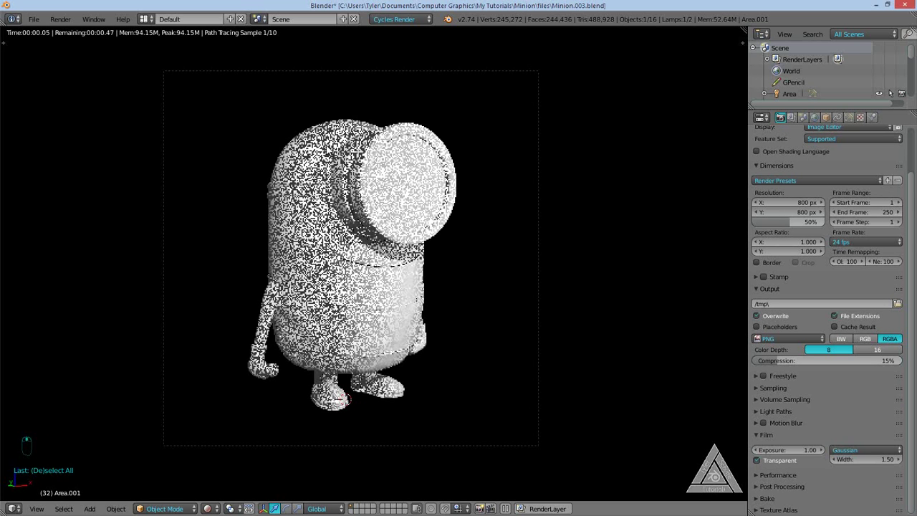
Mark a render region around the minion and split off a node editor area below the 3D view.
key(shift+b)
drag(276, 195, 418, 243)
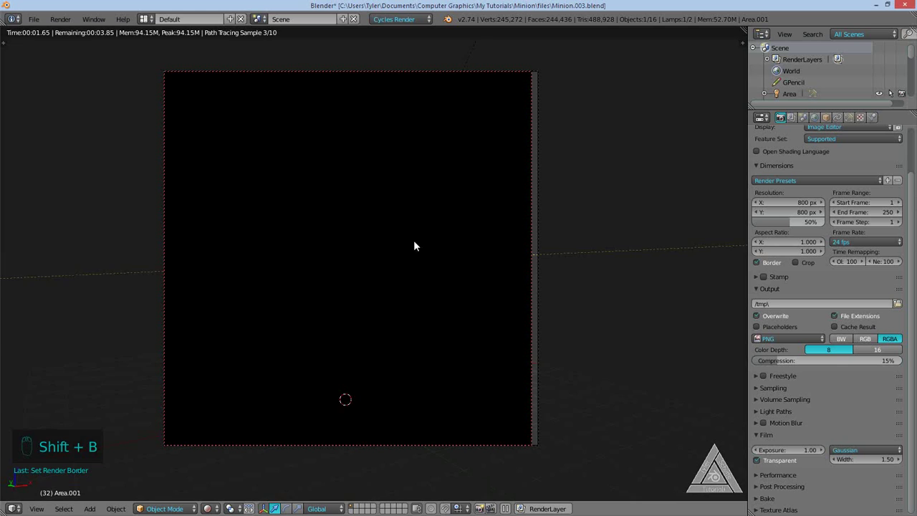
drag(436, 243, 360, 362)
key(z)
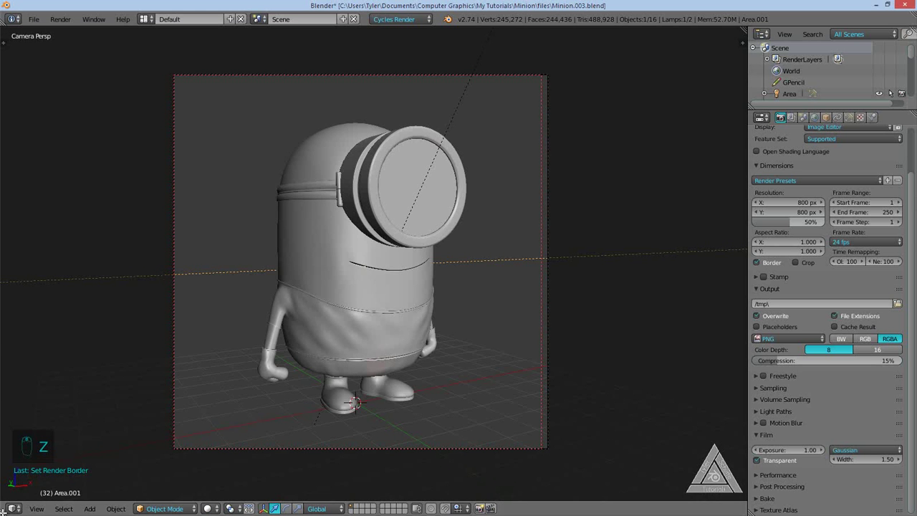
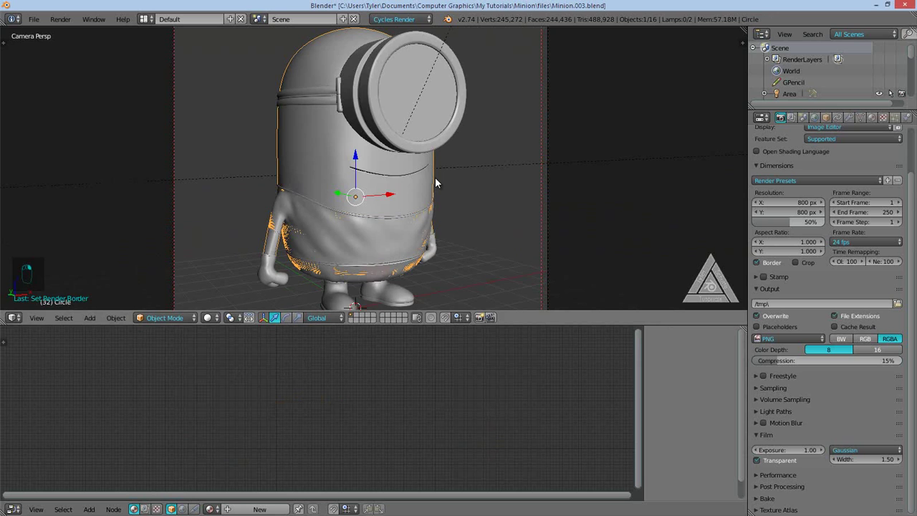
Create a new material on the body object and rename it Body.
key(z)
key(z)
middle_click(481, 210)
middle_click(480, 205)
click(877, 121)
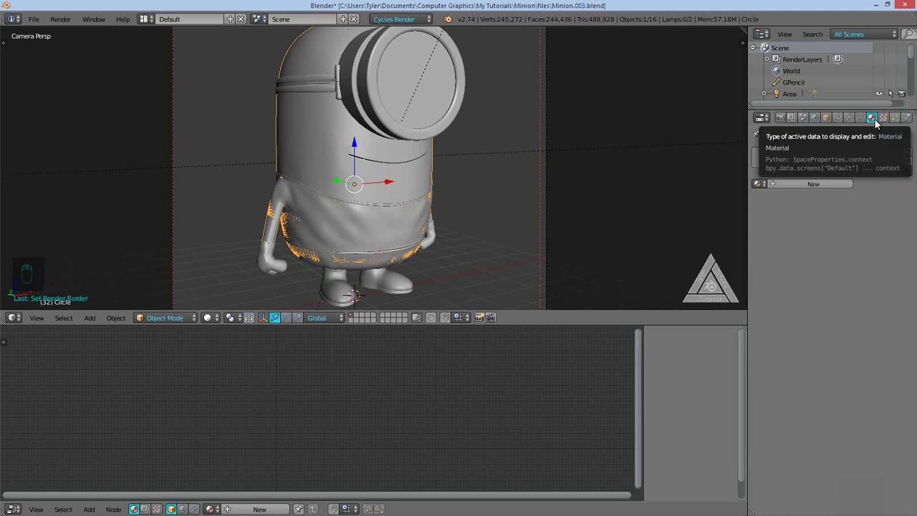
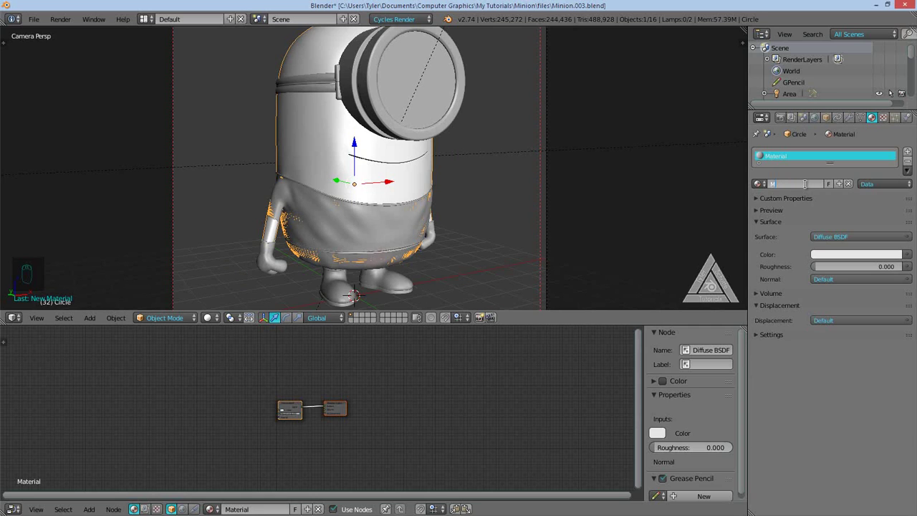
key(BackSpace)
key(BackSpace)
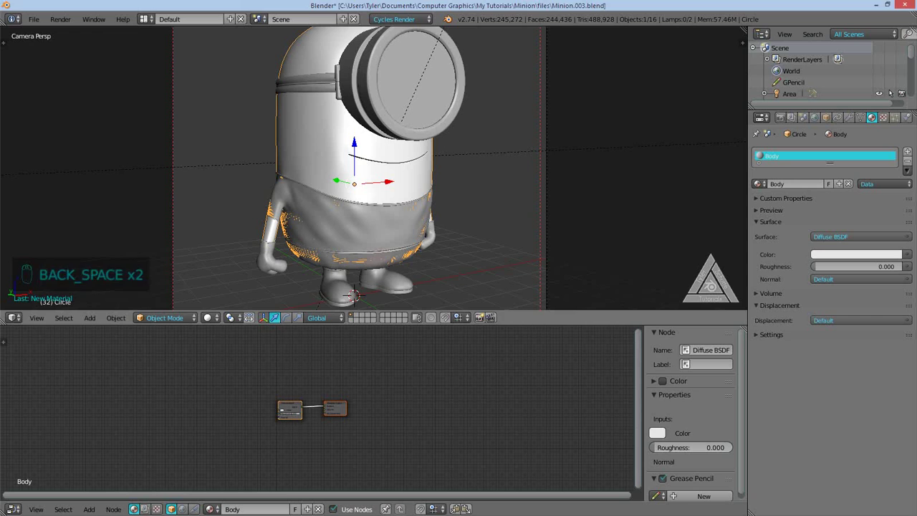
Spread the Diffuse BSDF and Material Output nodes apart in the node editor.
drag(340, 376, 343, 359)
drag(389, 407, 327, 394)
middle_click(327, 394)
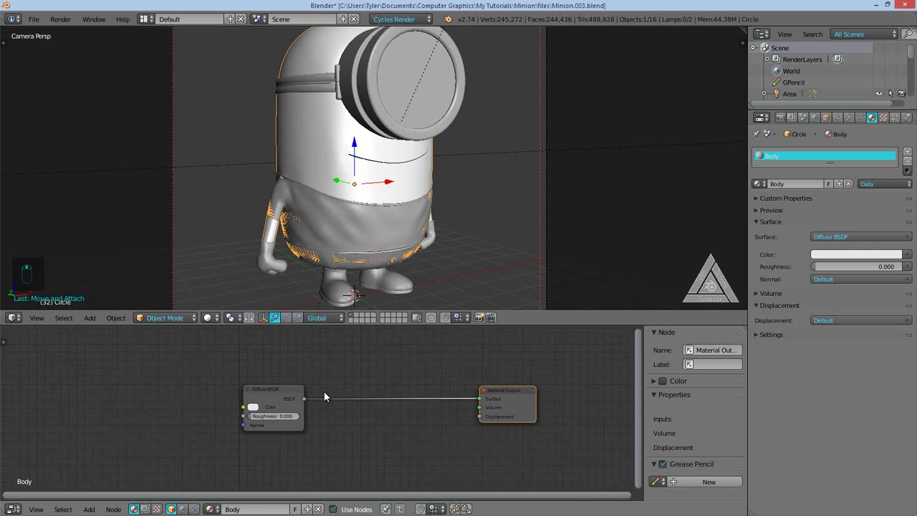
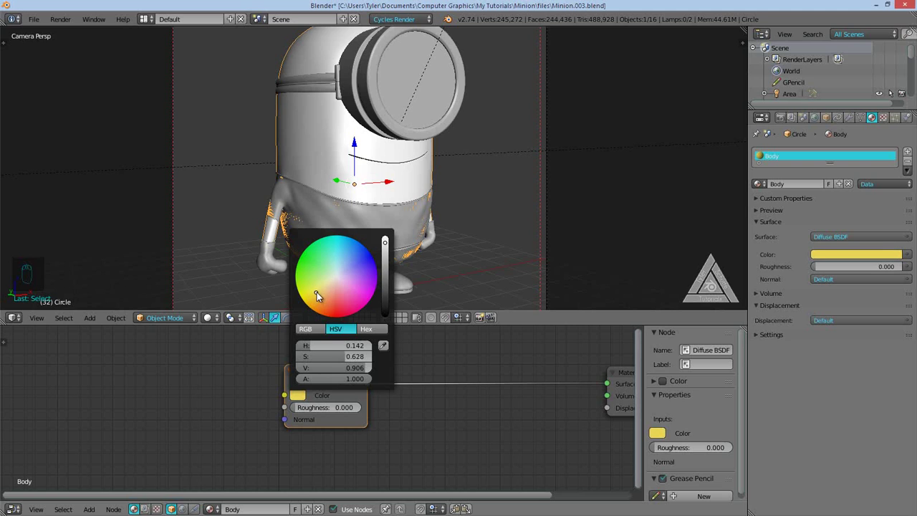
Preview the yellow body rendered within a small border region over the torso.
key(z)
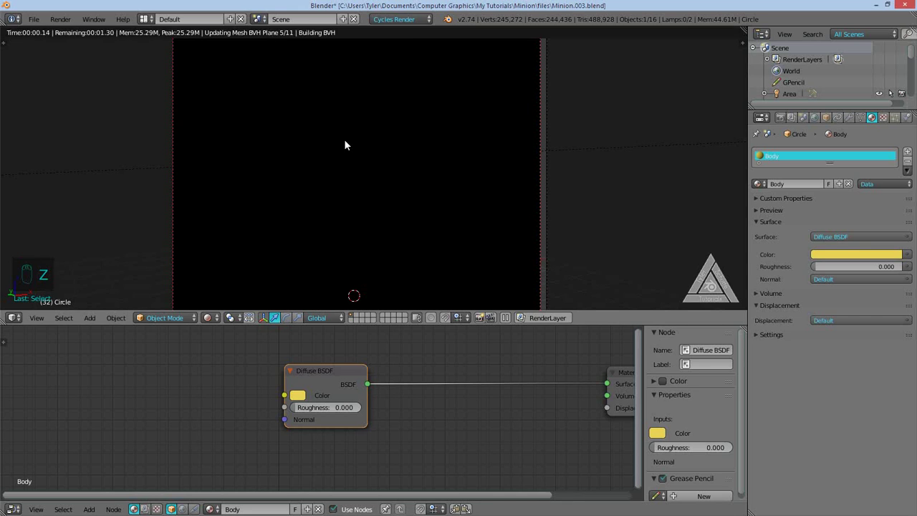
key(shift+b)
key(shift+b)
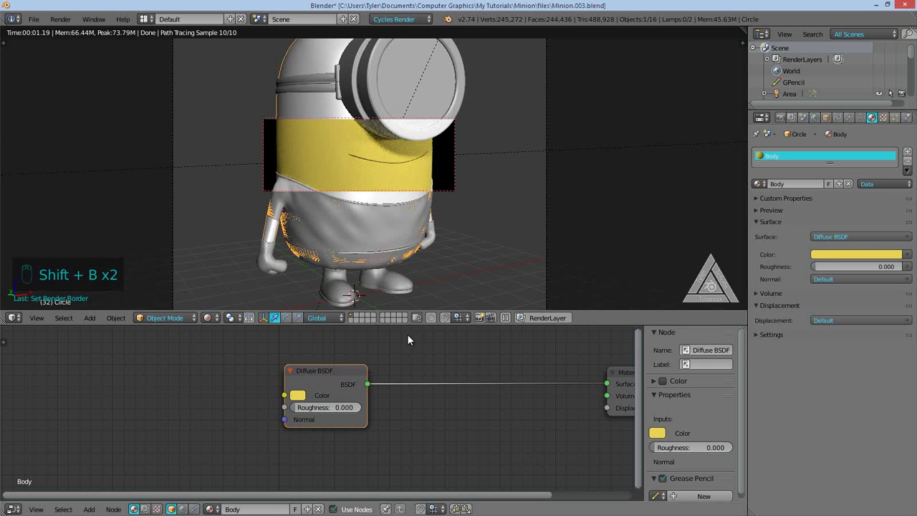
drag(325, 363, 388, 392)
Insert a Mix Shader node onto the link between the Diffuse BSDF and Material Output.
key(shift+a)
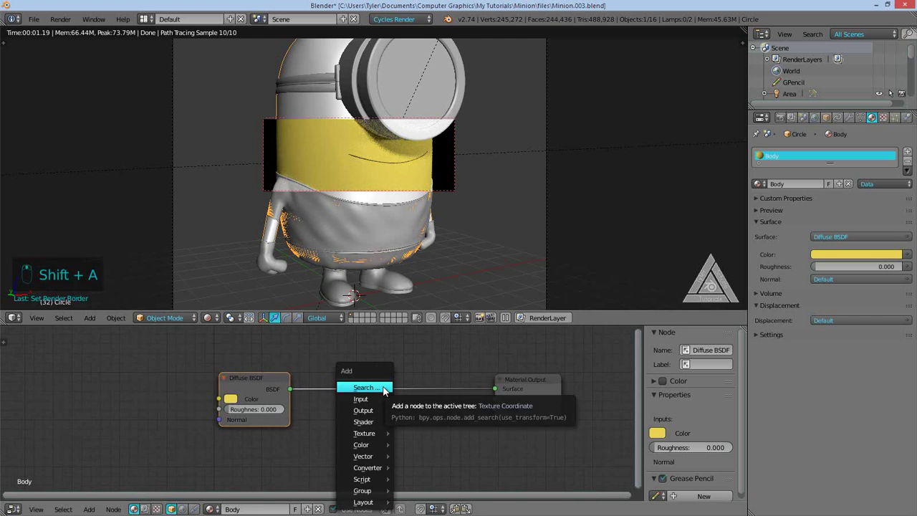
key(Escape)
key(shift+a)
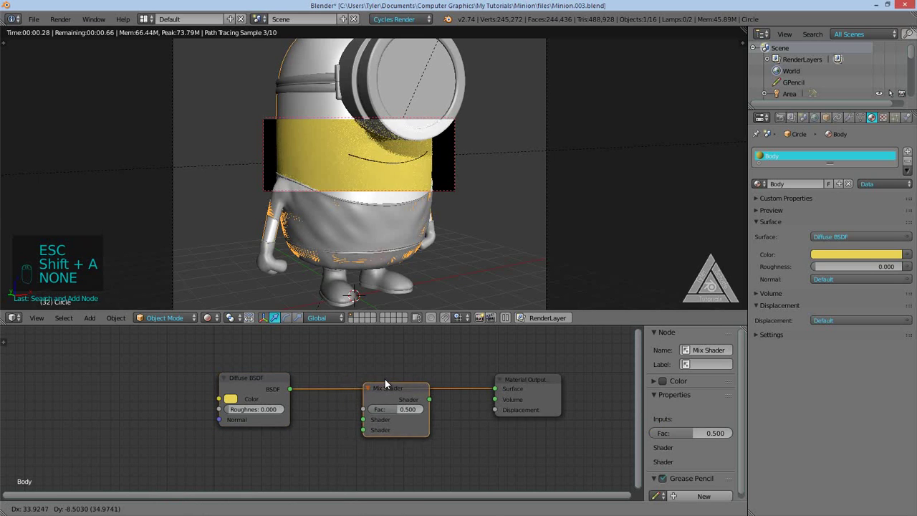
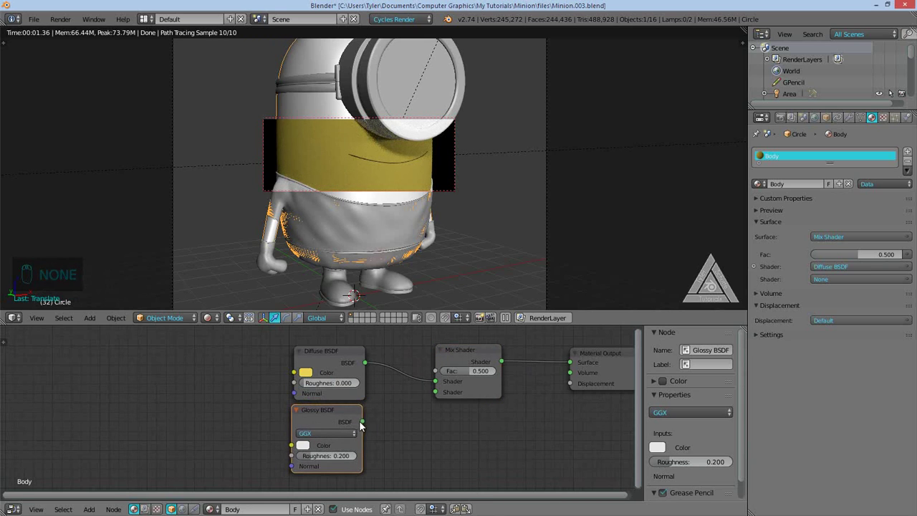
Feed the Glossy BSDF into the Mix Shader's second input and settle the mix factor at 0.5.
drag(384, 405, 482, 386)
drag(481, 386, 308, 350)
drag(307, 350, 134, 372)
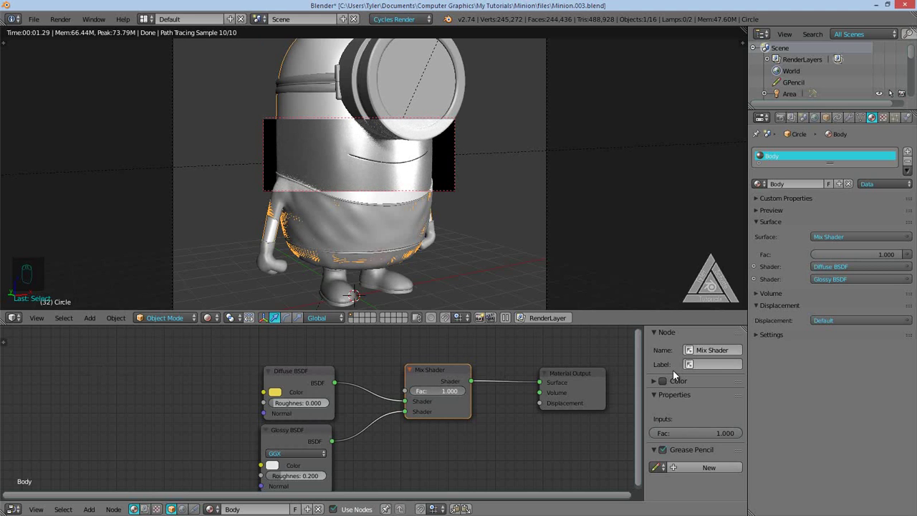
drag(440, 394, 334, 399)
drag(334, 399, 277, 357)
Colour the Glossy shader pale yellow, then add a Fresnel node to the Body material.
drag(275, 369, 304, 320)
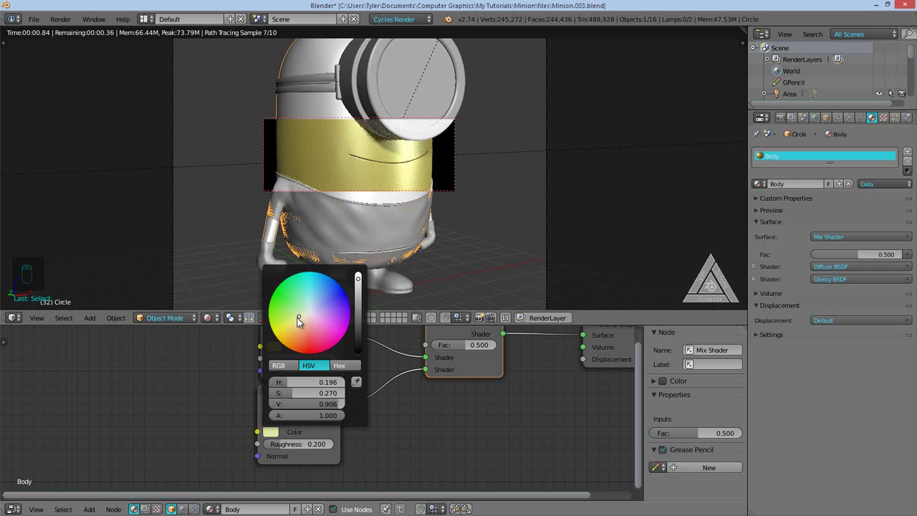
drag(273, 435, 349, 395)
key(shift+a)
key(x)
key(shift+a)
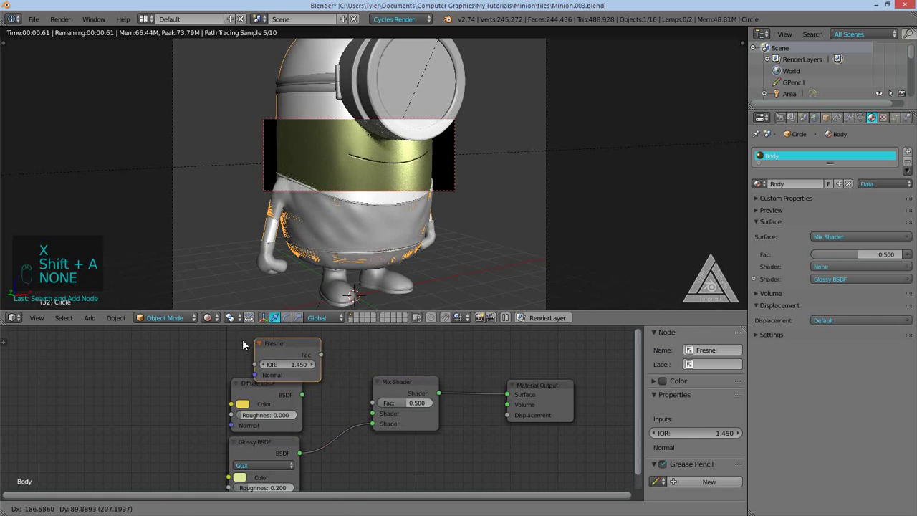
Reconnect the Diffuse shader and wire the Fresnel factor into the Mix Shader's Fac input.
drag(316, 354, 338, 400)
drag(338, 399, 295, 359)
drag(294, 360, 281, 324)
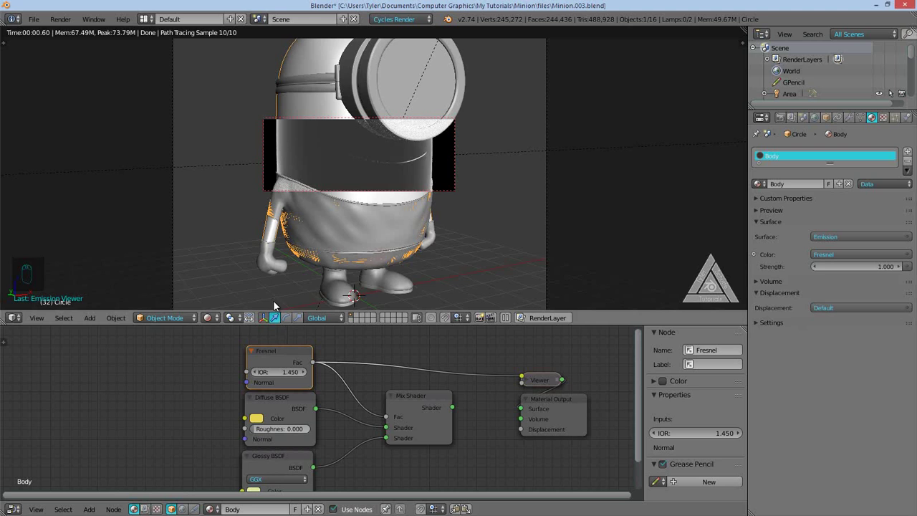
Redraw the render region to preview the Fresnel-driven glossy rim on the yellow body.
key(shift+b)
key(shift+b)
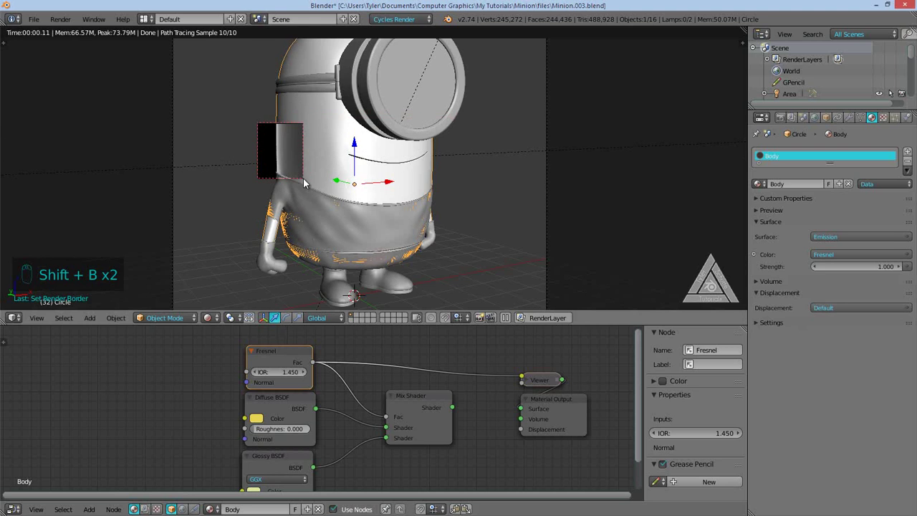
key(shift+b)
key(shift+b)
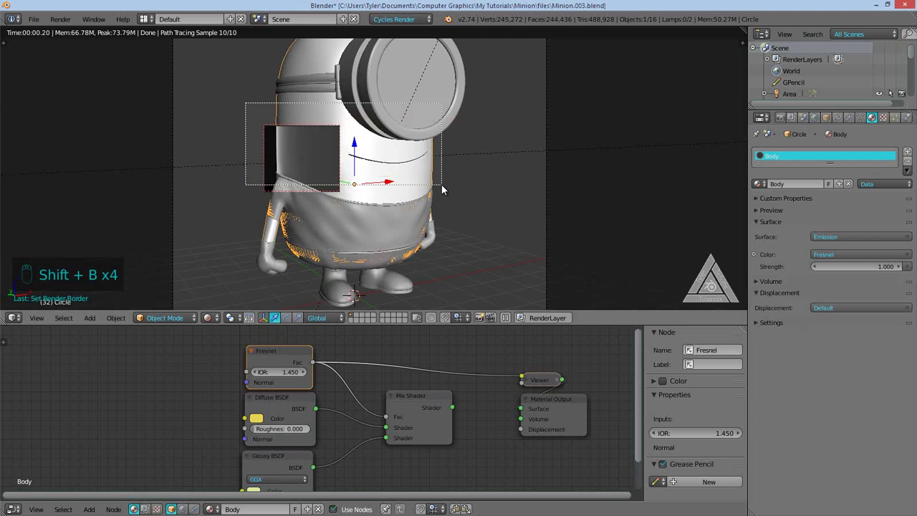
key(shift+b)
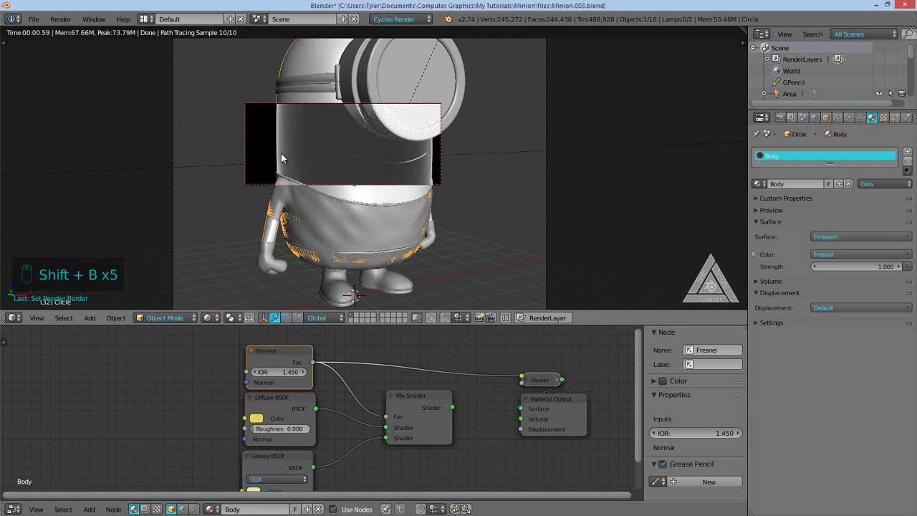
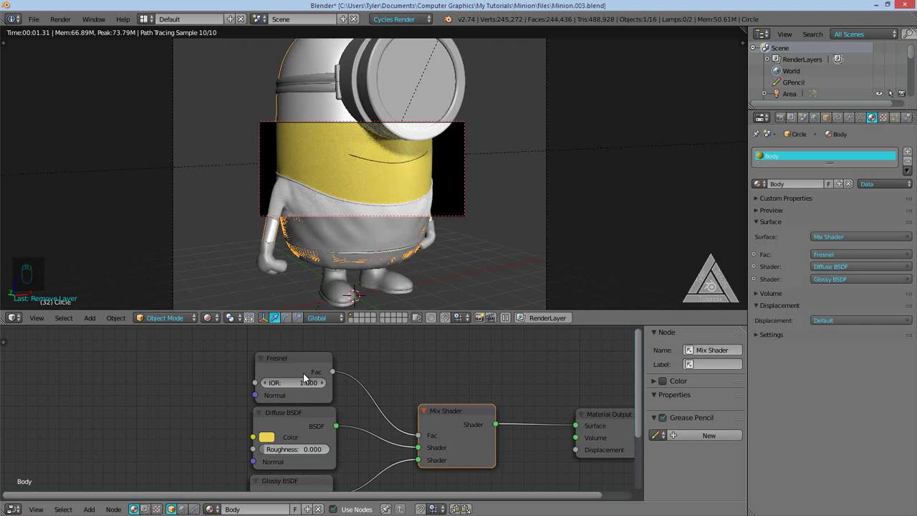
Raise the Fresnel IOR to 1.6 and clear the render region.
drag(415, 172, 432, 244)
key(shift+b)
key(shift+b)
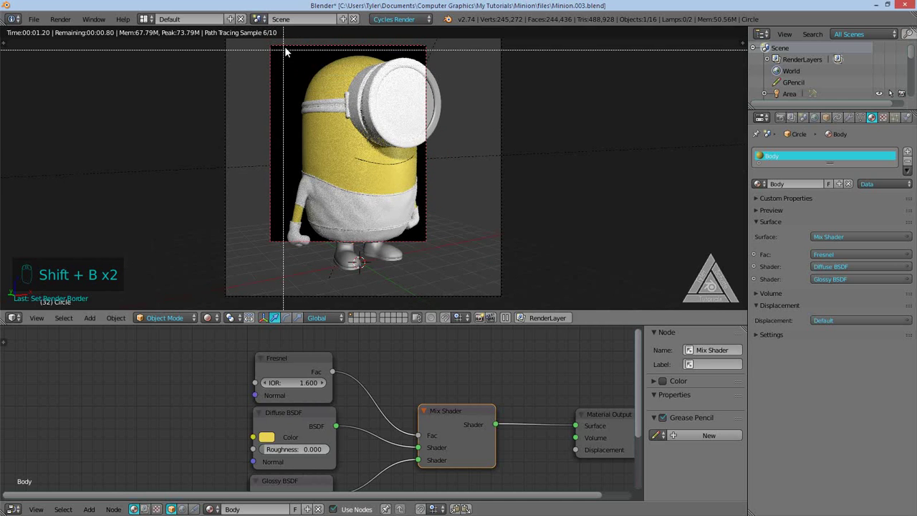
Preview the whole glossy yellow minion rendered, then select the Circle.005 shirt object.
drag(422, 202, 365, 260)
key(shift+b)
drag(367, 257, 434, 417)
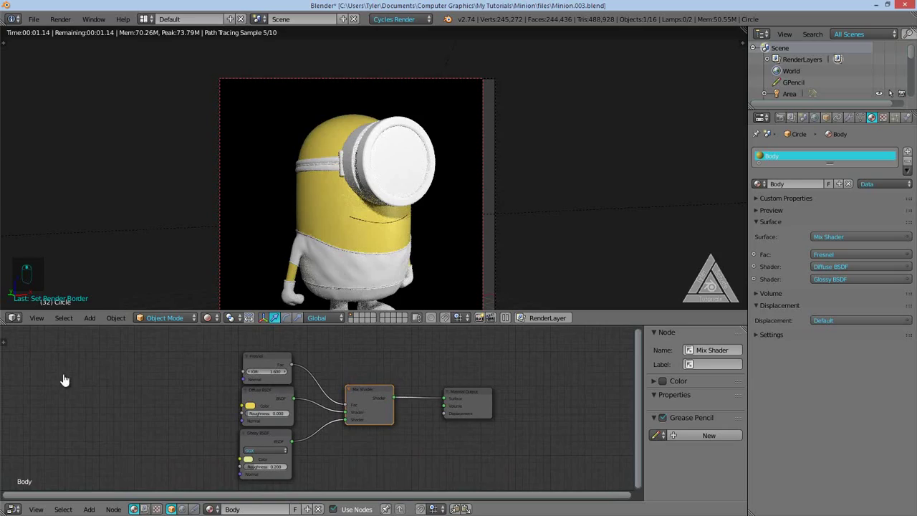
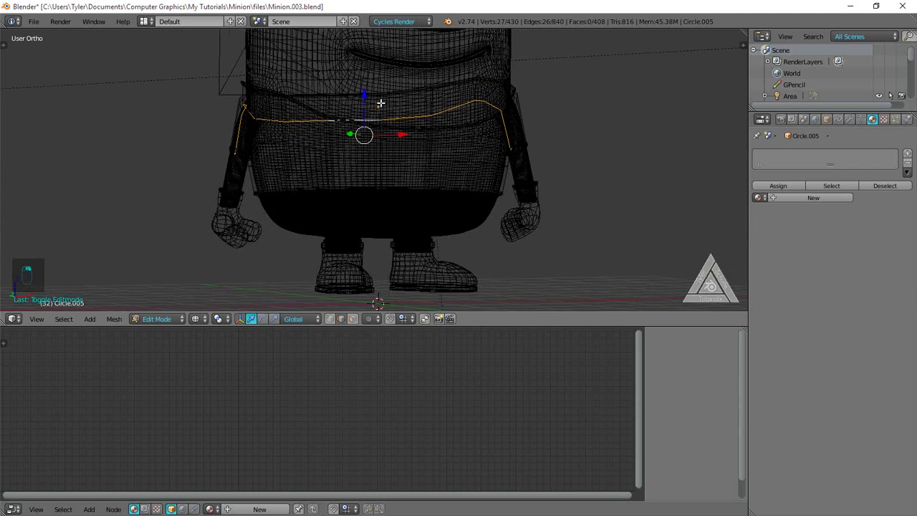
Select the shirt's waist edge loops and mark them as seams.
key(a)
key(z)
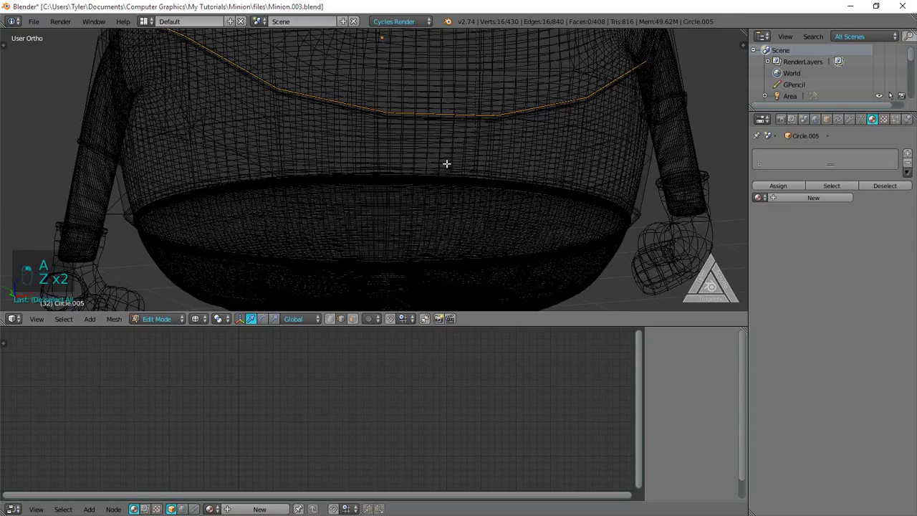
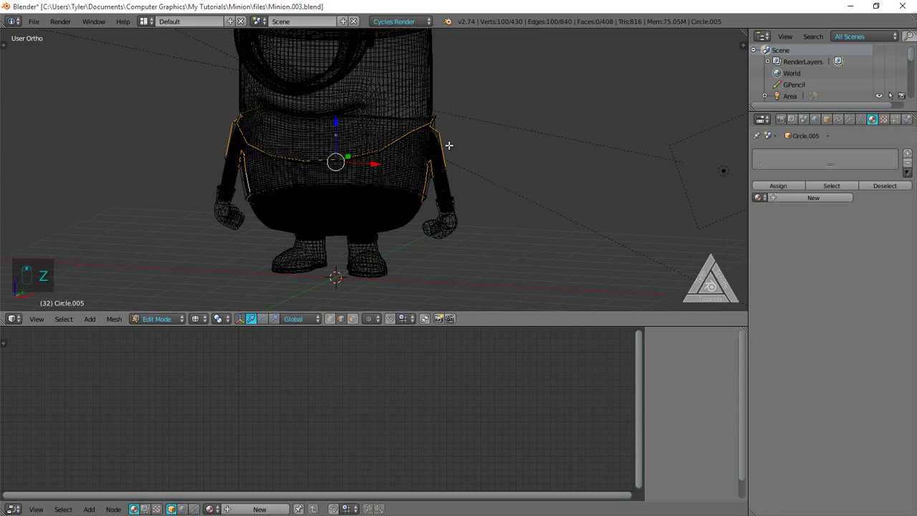
key(ctrl+e)
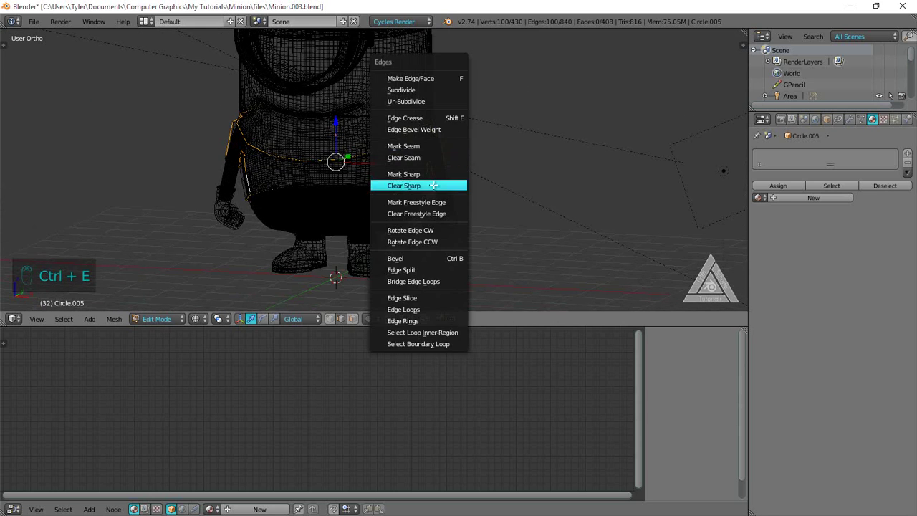
key(a)
Select all shirt geometry, leave edit mode and look through the scene camera.
key(a)
key(u)
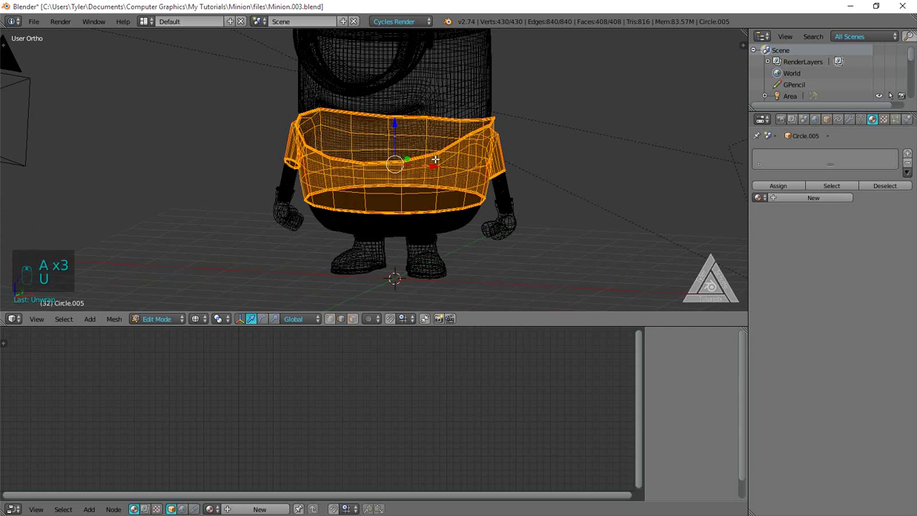
key(KP_0)
key(z)
key(Tab)
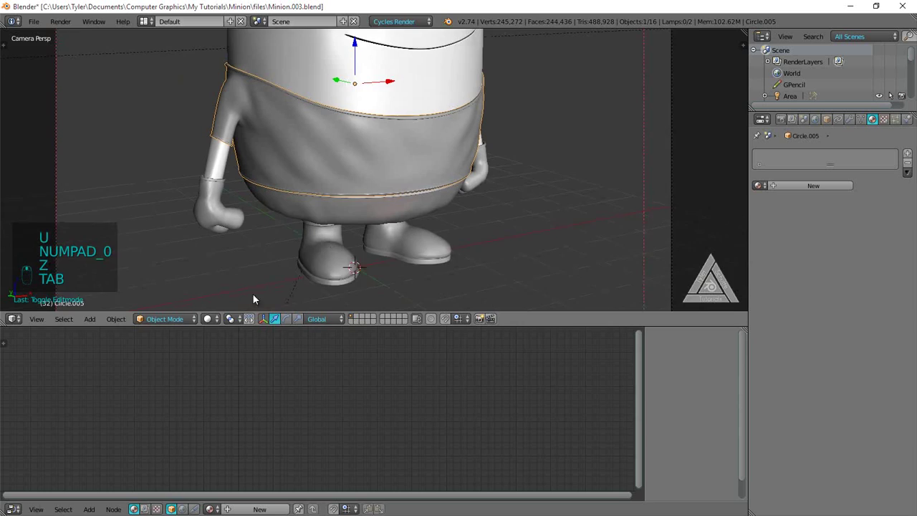
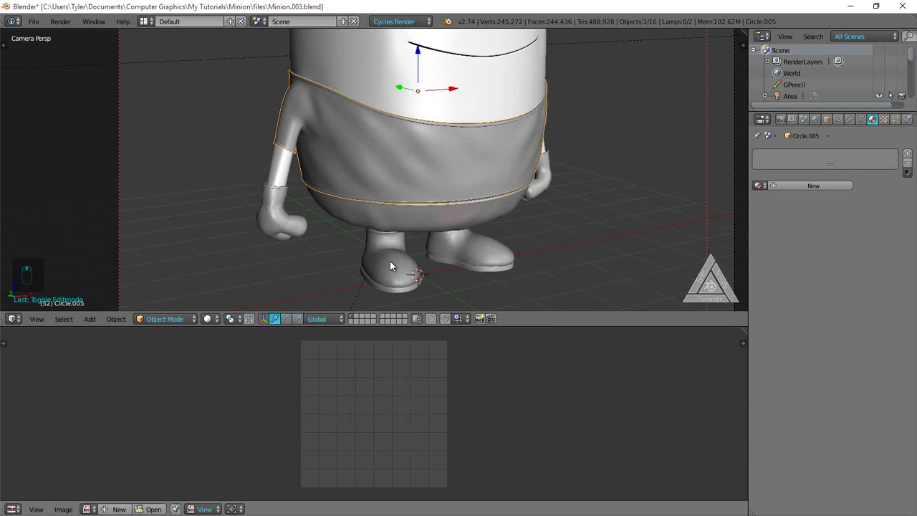
Unwrap all of Circle.005's faces into a UV layout and fit the islands in the UV editor.
key(Tab)
key(a)
key(a)
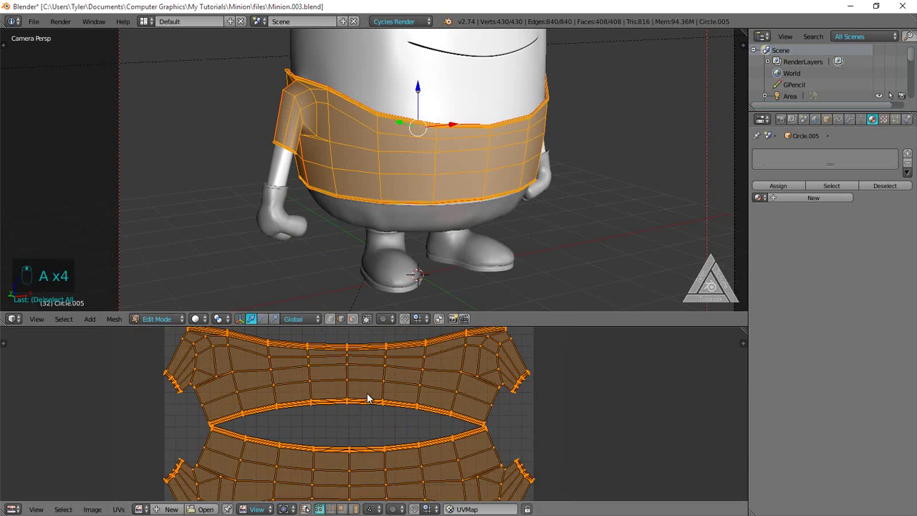
key(a)
key(a)
key(a)
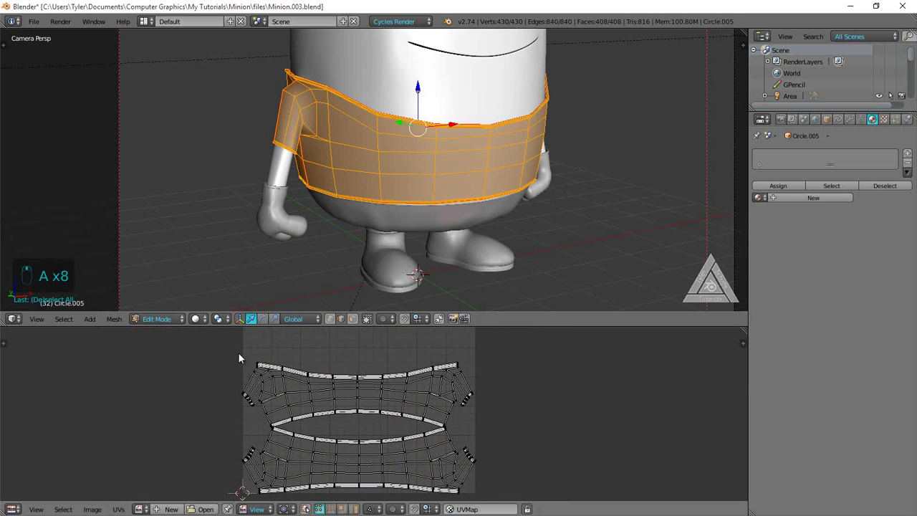
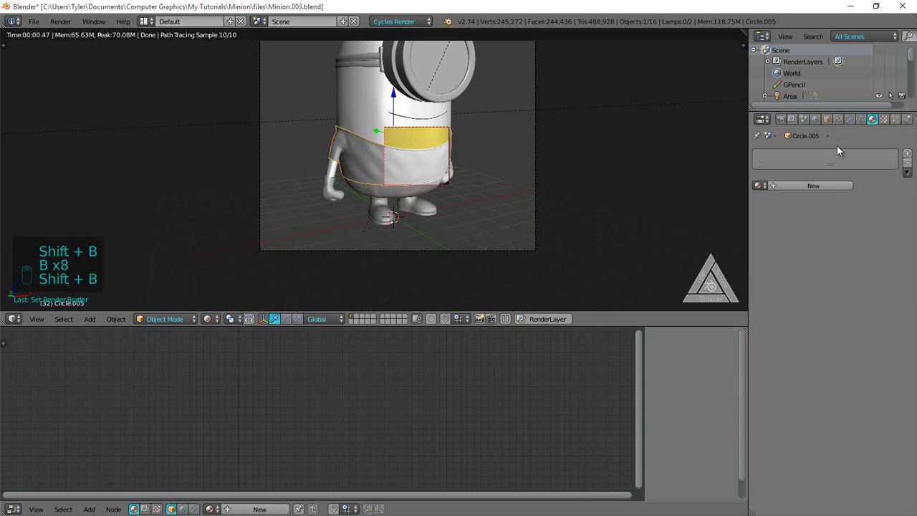
Create a new material named Shirt on Circle.005 with a blue Diffuse BSDF colour.
drag(810, 188, 875, 292)
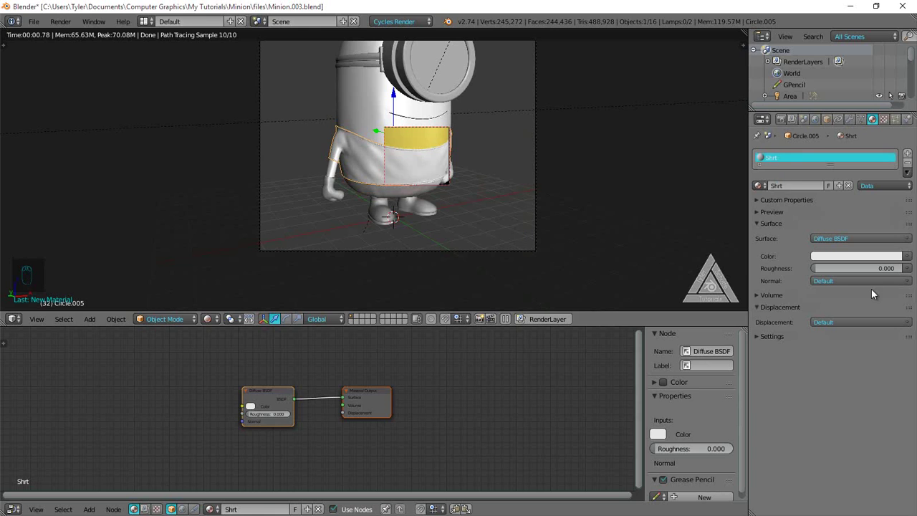
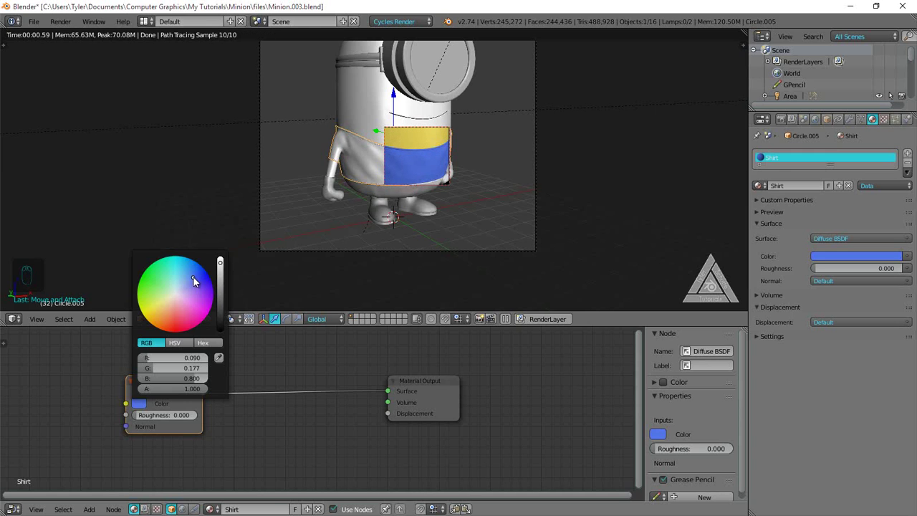
Add a Glossy BSDF and Mix Shader, wiring Diffuse and Glossy at 0.5 into the Material Output.
click(223, 424)
key(shift+a)
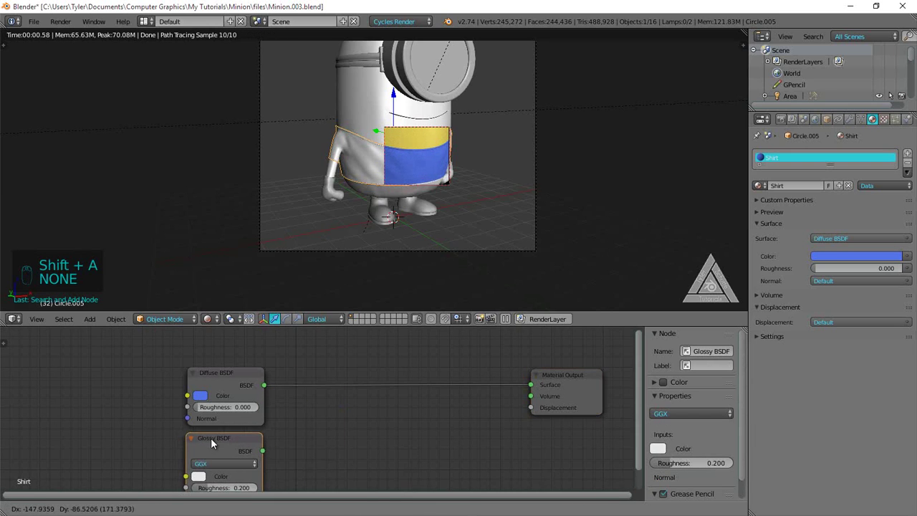
key(shift+a)
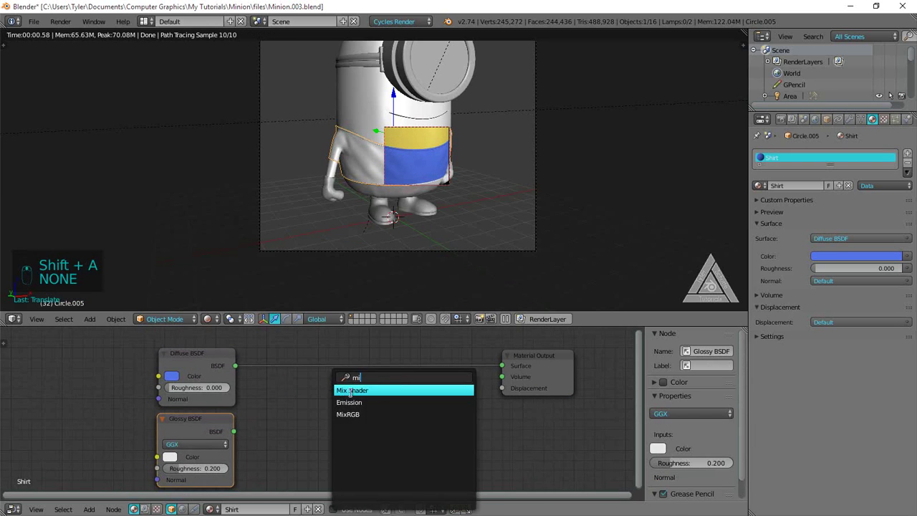
drag(288, 422, 357, 259)
Redraw the render region to preview the blue diffuse-glossy shirt.
key(shift+b)
key(shift+b)
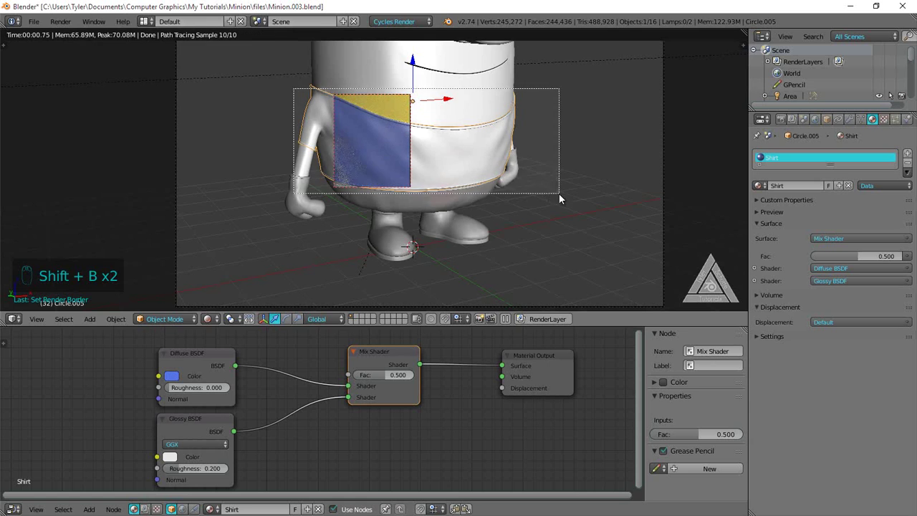
key(shift+b)
key(shift+b)
key(shift+b)
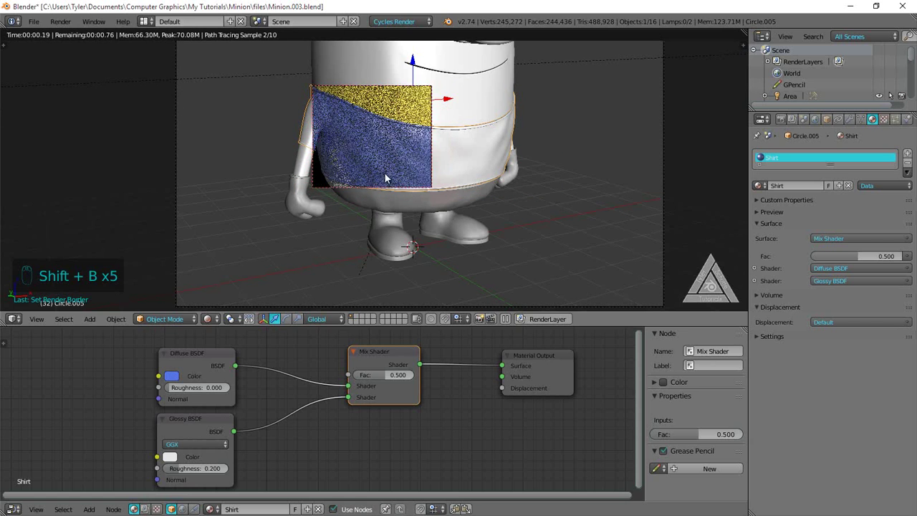
key(shift+b)
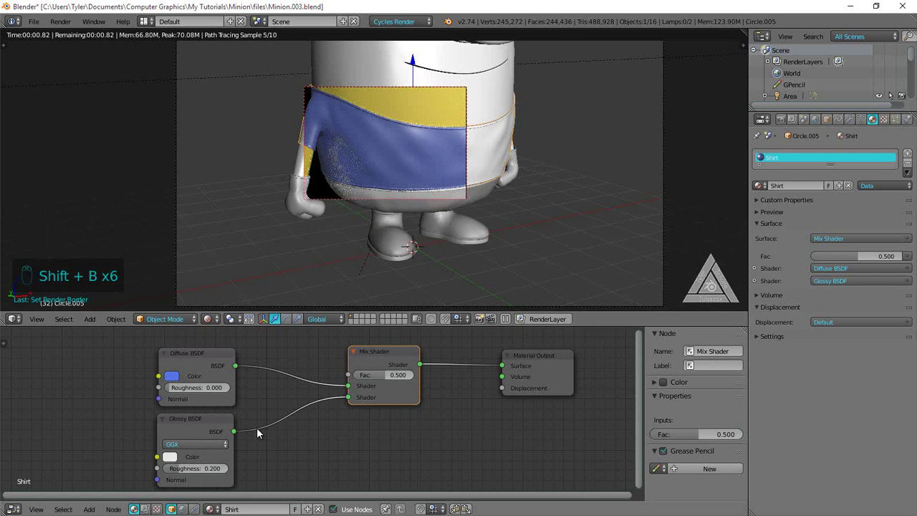
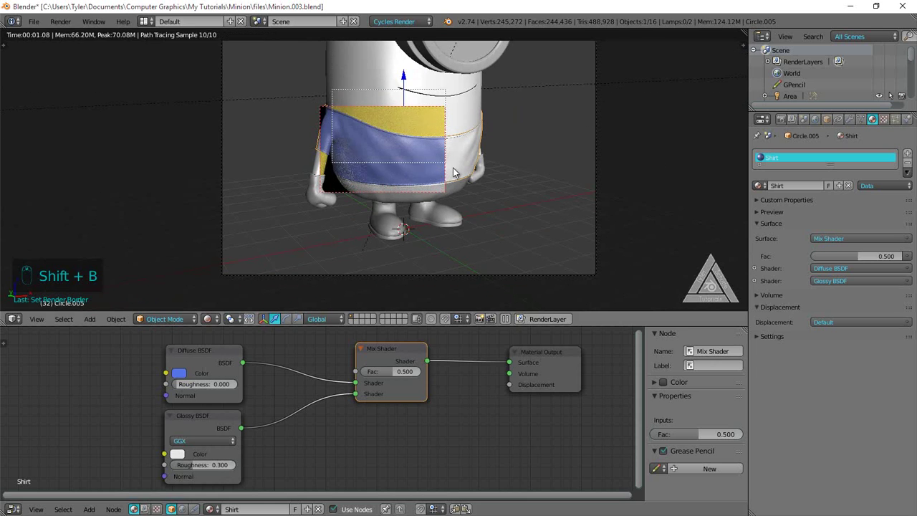
key(shift+b)
key(shift+b)
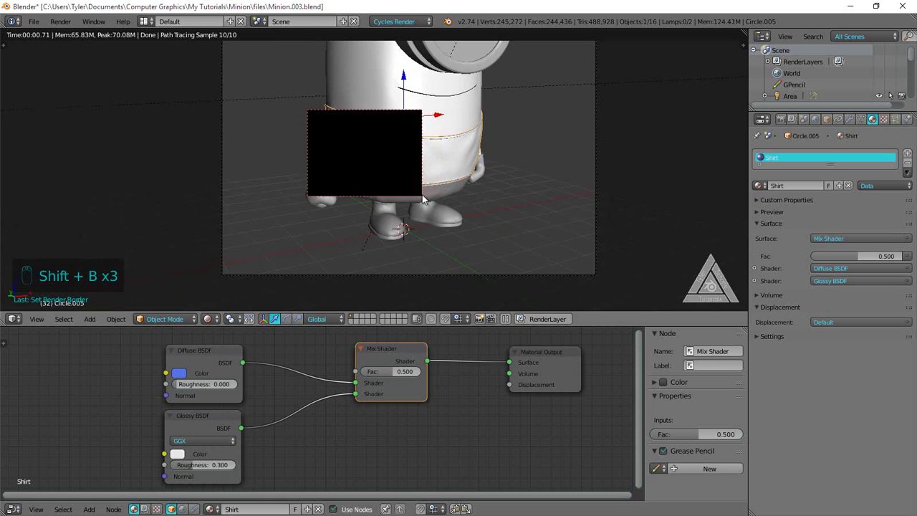
key(shift+b)
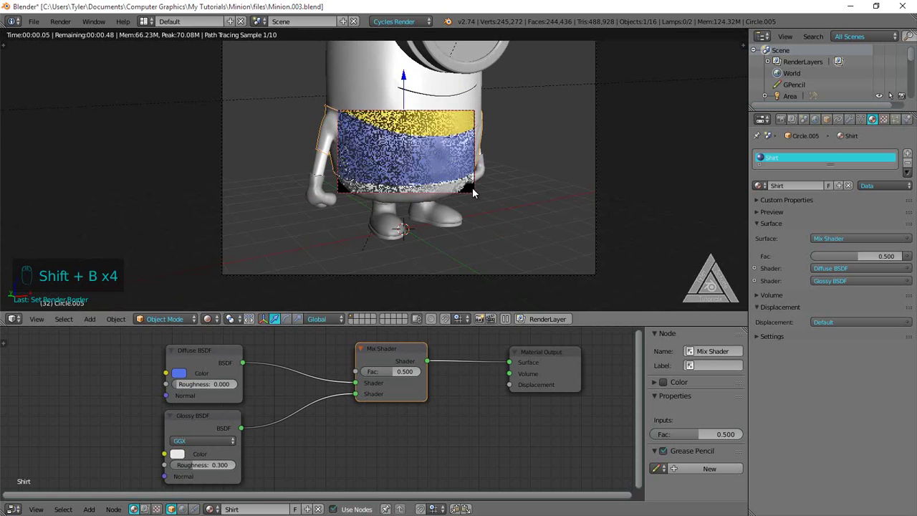
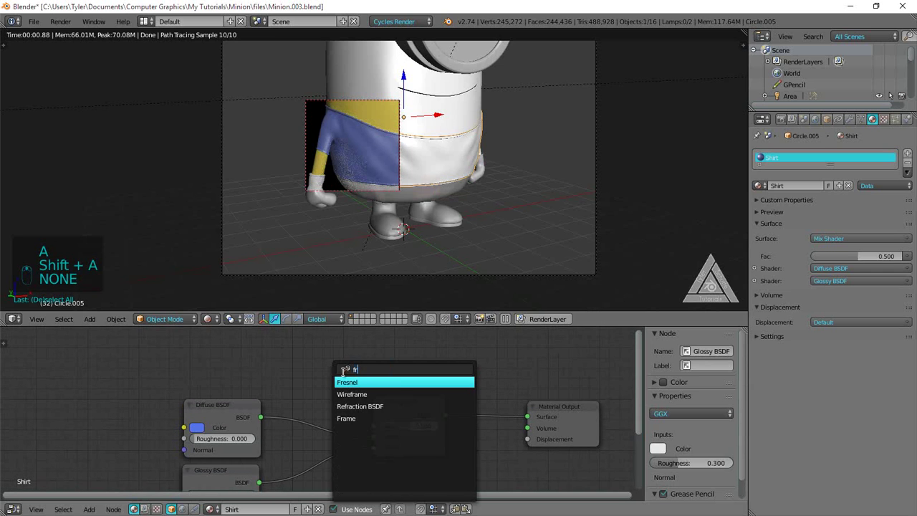
Place a Fresnel node (IOR 1.45) in the Shirt tree and preview its output on the shirt.
drag(256, 340, 490, 177)
key(shift+b)
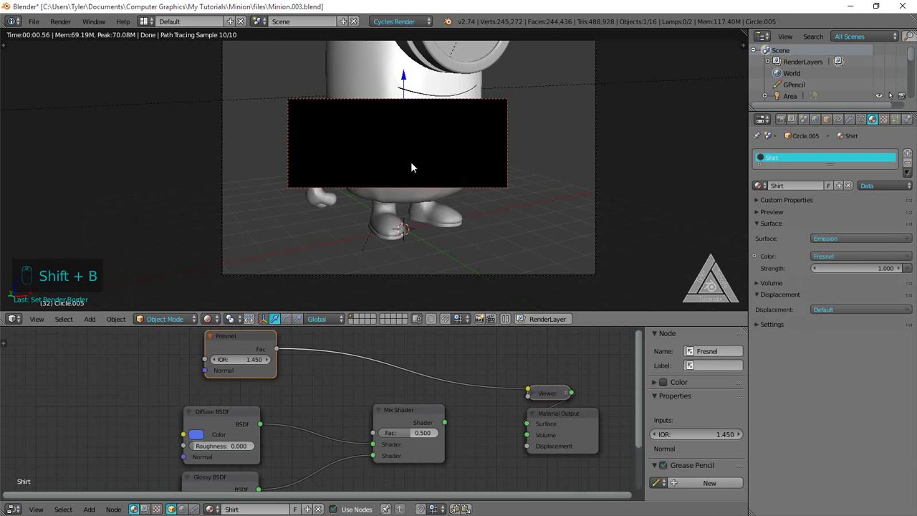
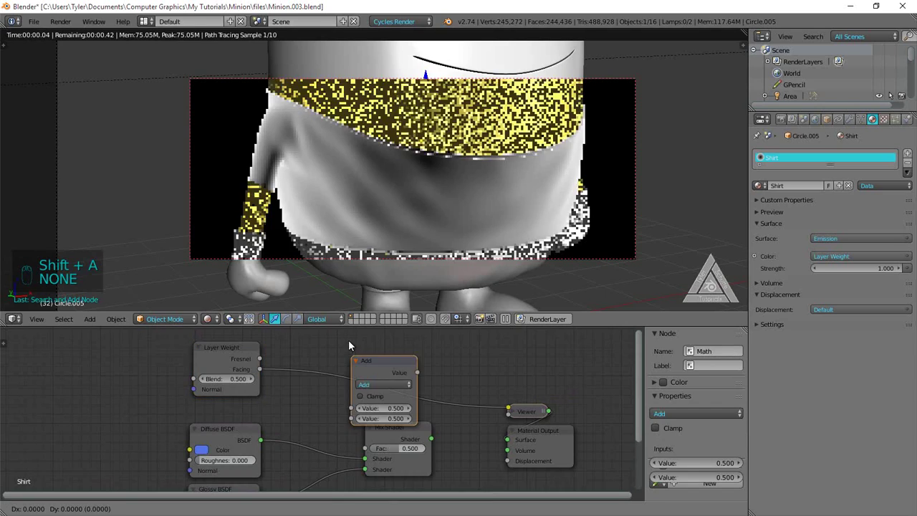
Connect the Layer Weight Facing output into the Add math node and preview it.
drag(358, 357, 450, 382)
drag(439, 226, 319, 141)
key(shift+b)
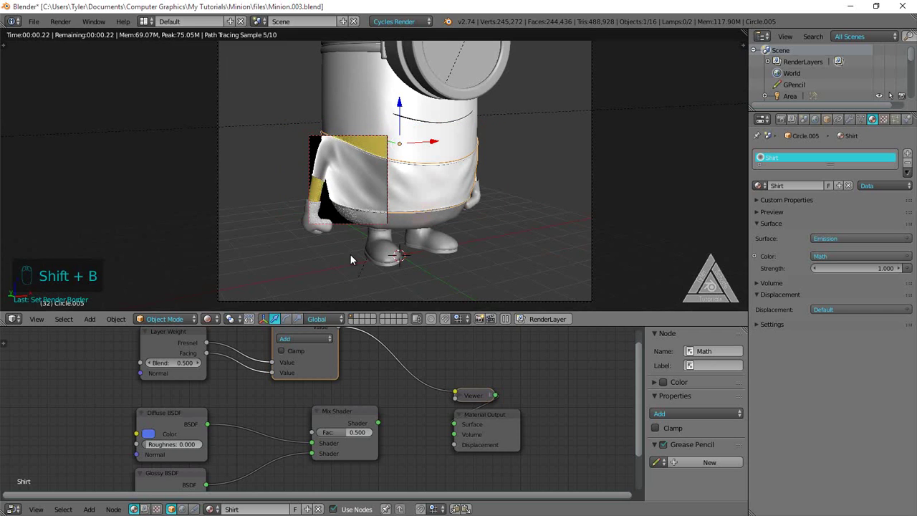
Feed Fresnel and Facing together through the Add node toward the mix and re-preview the result.
drag(286, 434, 183, 391)
drag(182, 391, 294, 136)
key(shift+b)
key(shift+b)
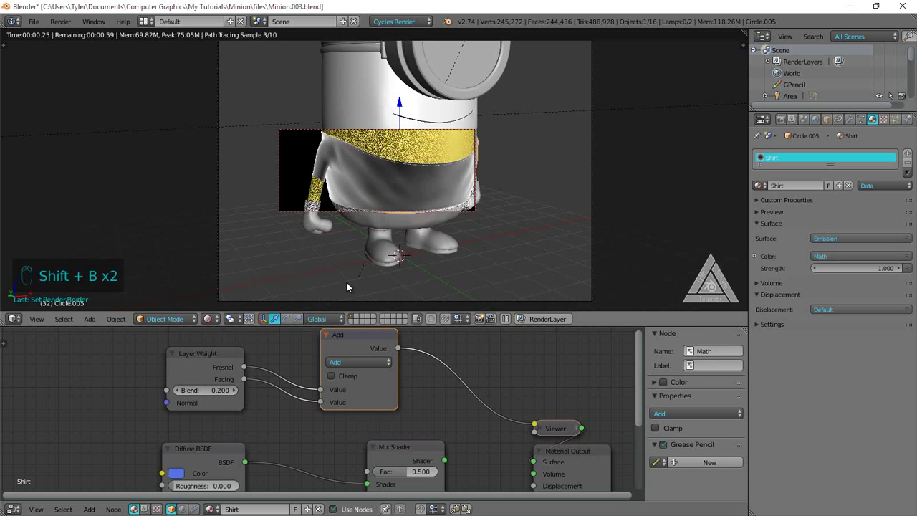
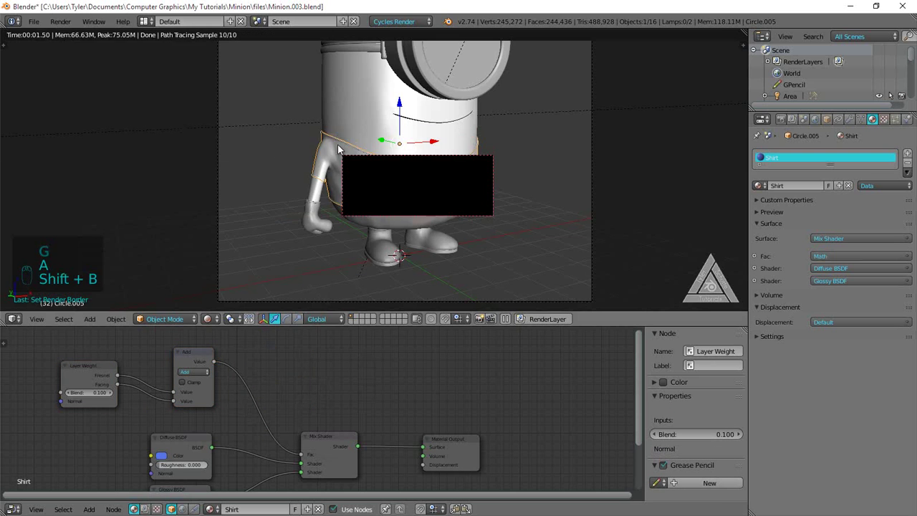
Turn off the rendered region preview before switching the node area to an image editor.
key(shift+b)
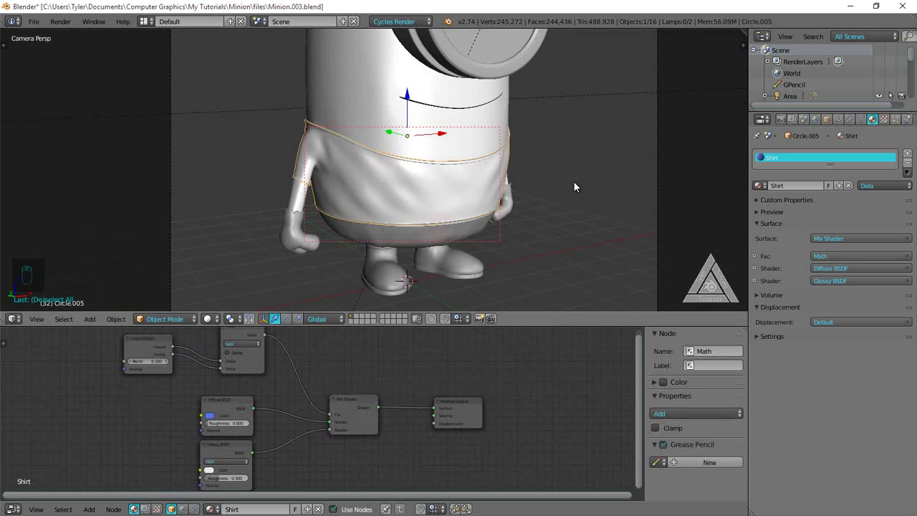
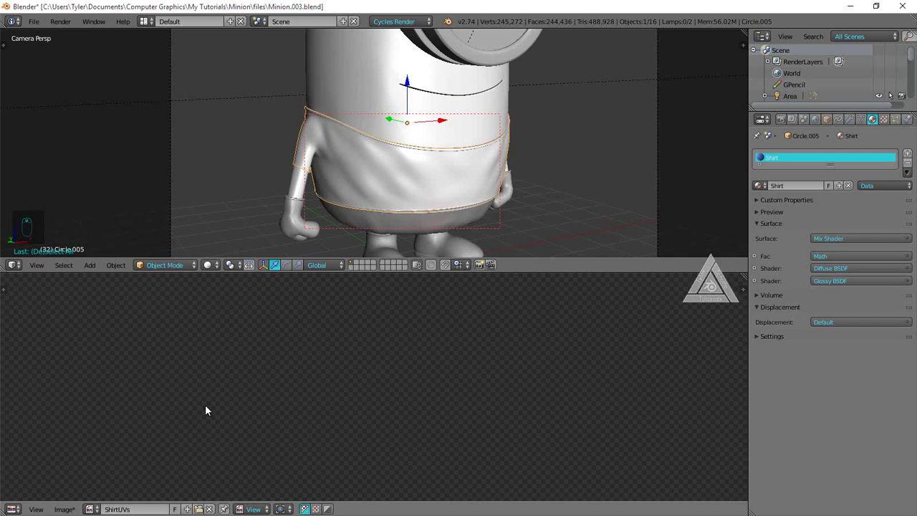
Enter edit mode on the overalls and select every face of the shirt's UV layout.
drag(330, 417, 570, 145)
key(Tab)
key(u)
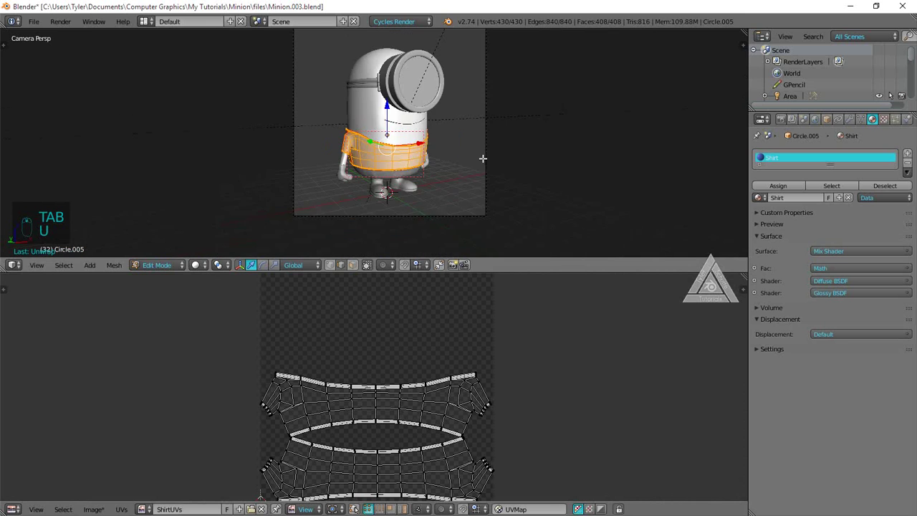
key(a)
key(a)
key(a)
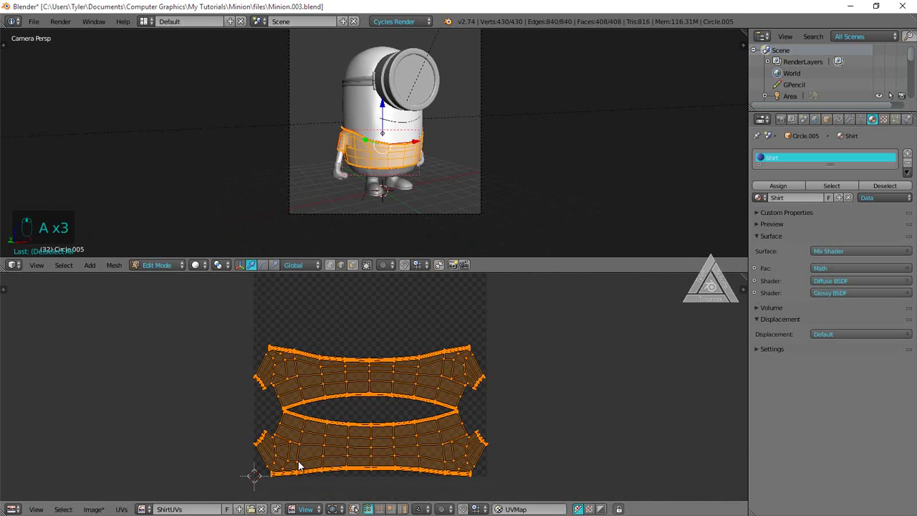
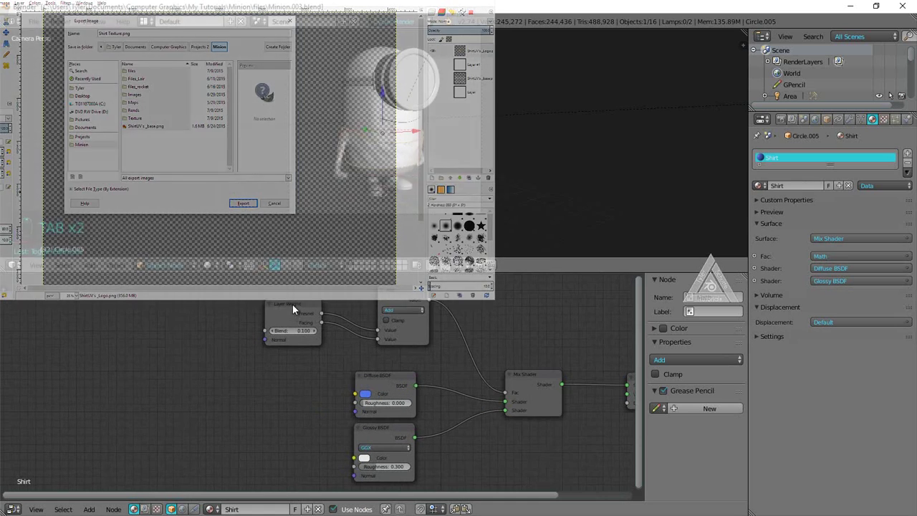
Add an Image Texture node and move the Glossy BSDF lower to make room in the network.
key(g)
key(a)
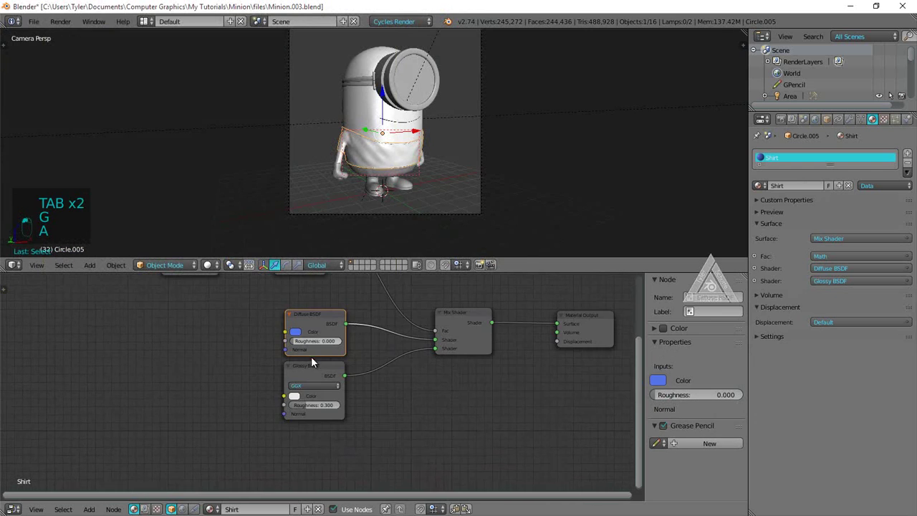
key(shift+a)
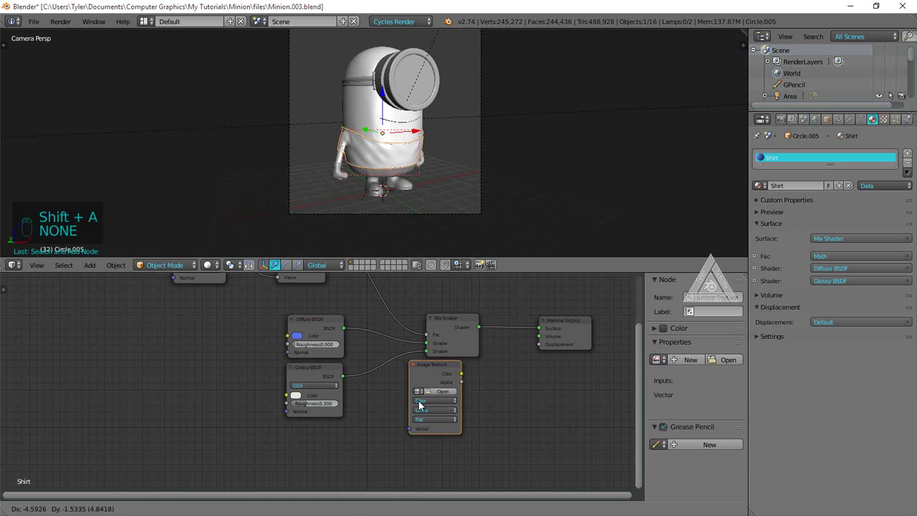
key(g)
key(a)
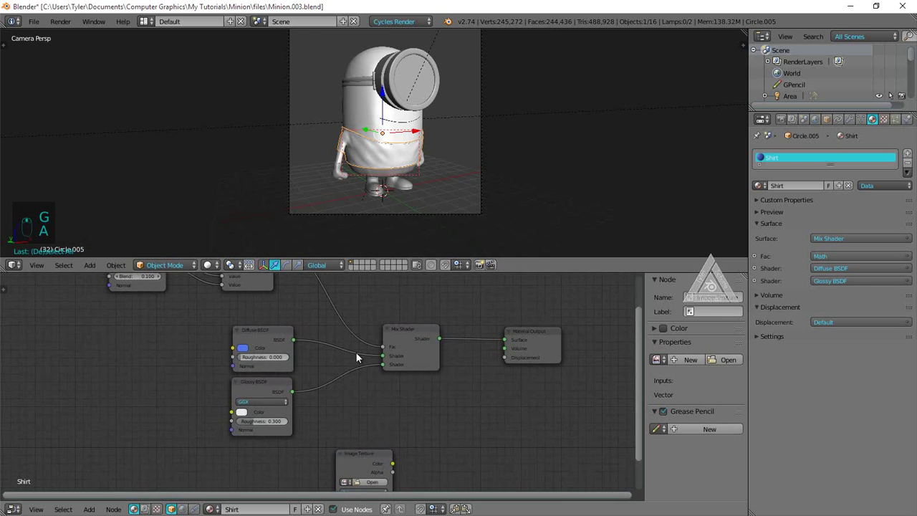
drag(261, 386, 270, 402)
key(g)
drag(295, 382, 315, 394)
middle_click(314, 394)
key(g)
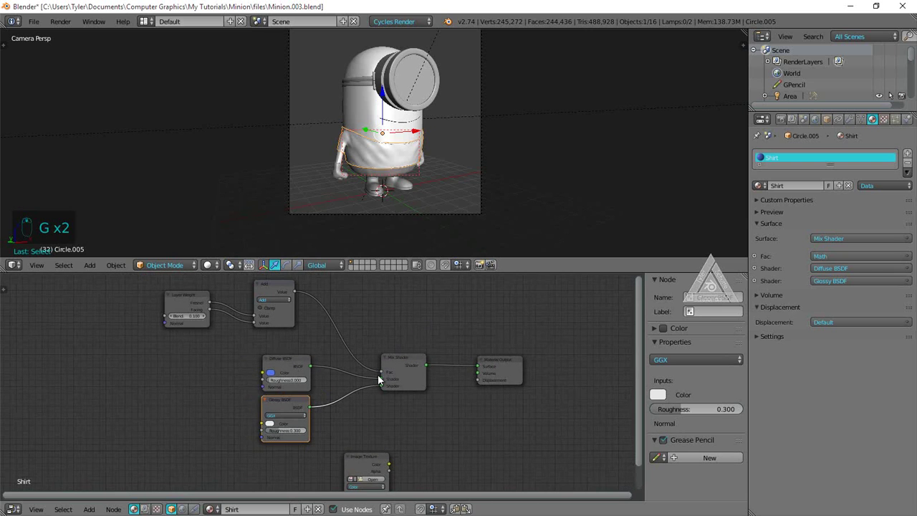
drag(399, 370, 292, 428)
Add a Mix Shader blending the Diffuse BSDF with the texture Color, and show the logo image.
key(g)
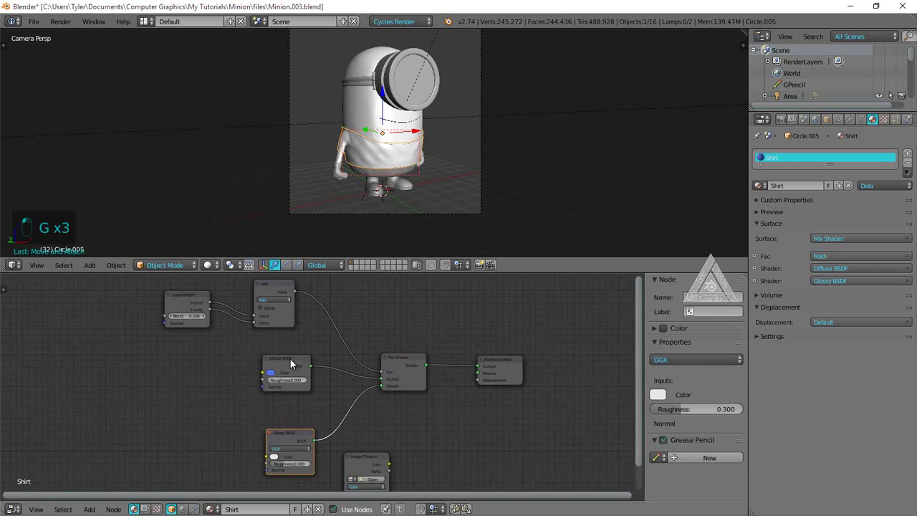
key(g)
key(a)
key(g)
drag(155, 413, 181, 380)
drag(180, 381, 278, 434)
key(g)
key(a)
key(g)
key(a)
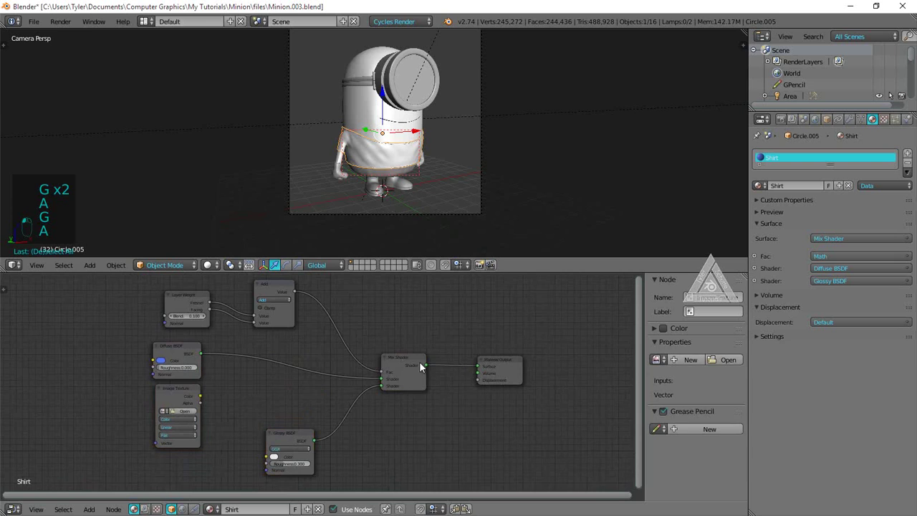
key(shift+d)
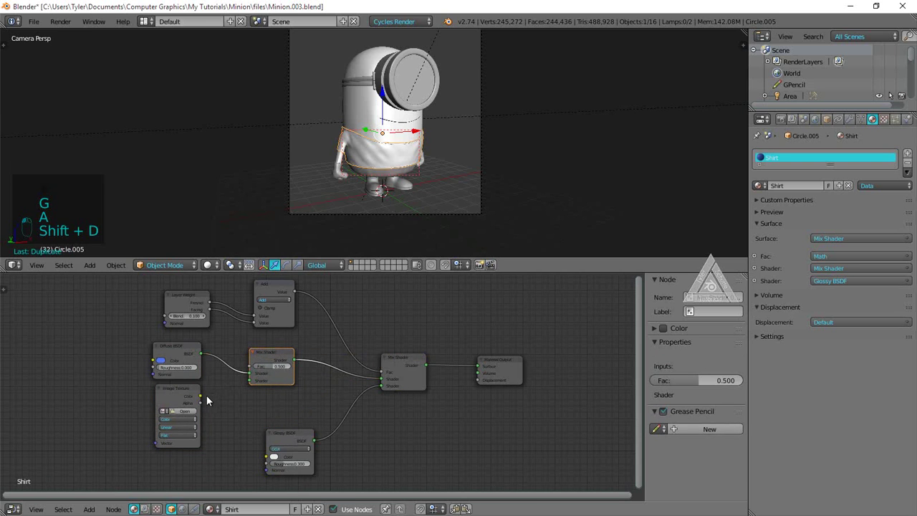
drag(334, 394, 358, 422)
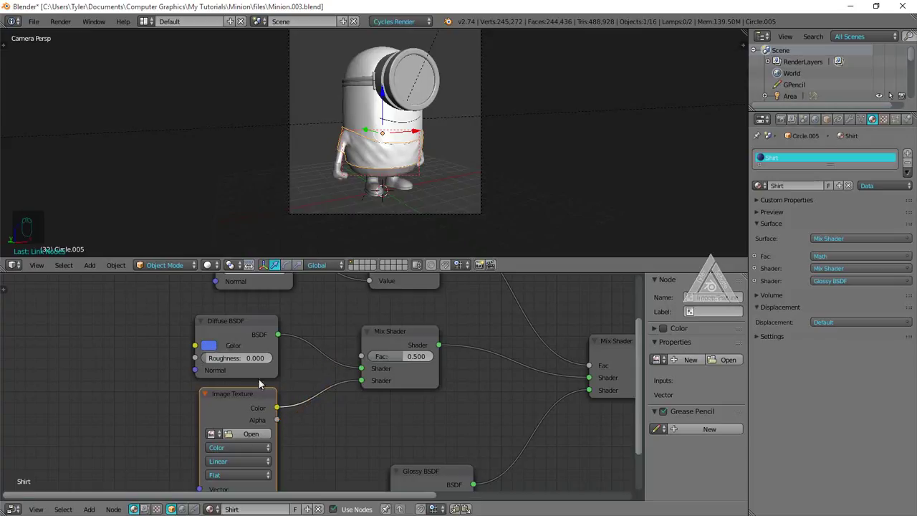
click(282, 427)
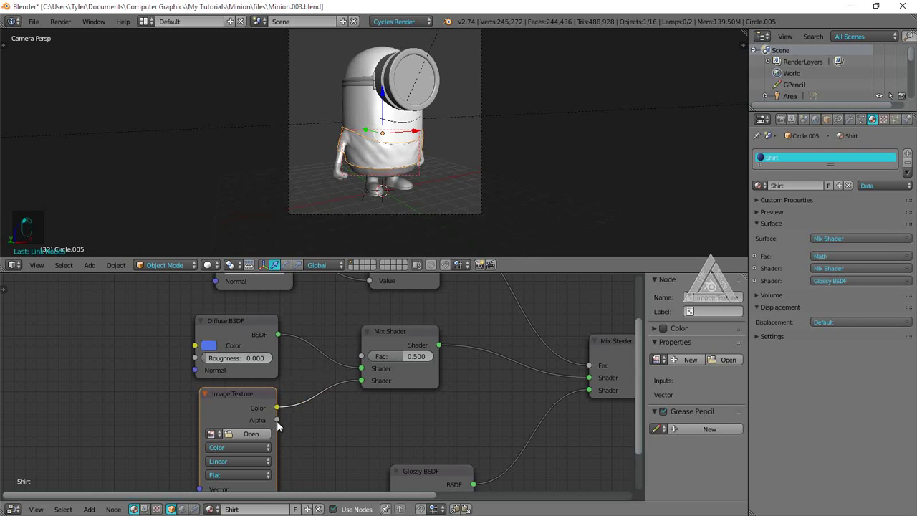
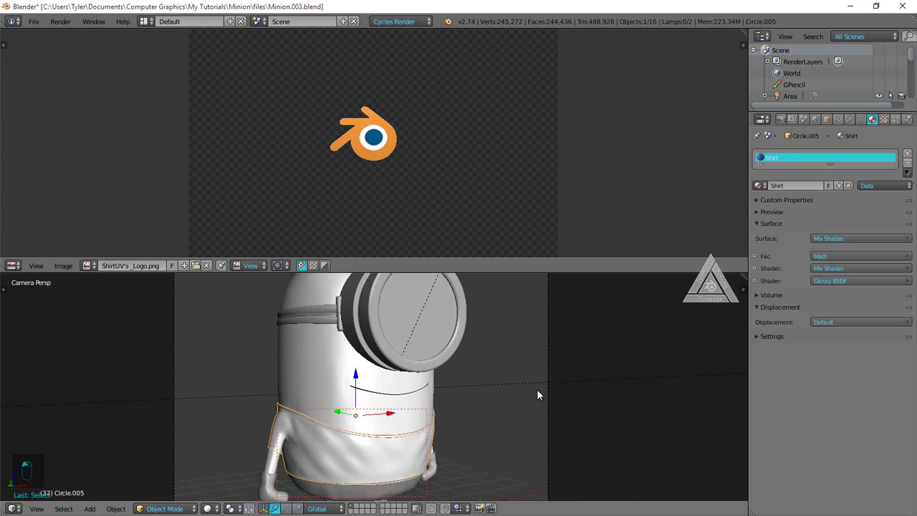
Scale the shirt UV layout up over the logo image in edit mode, then return to object mode.
key(Tab)
key(g)
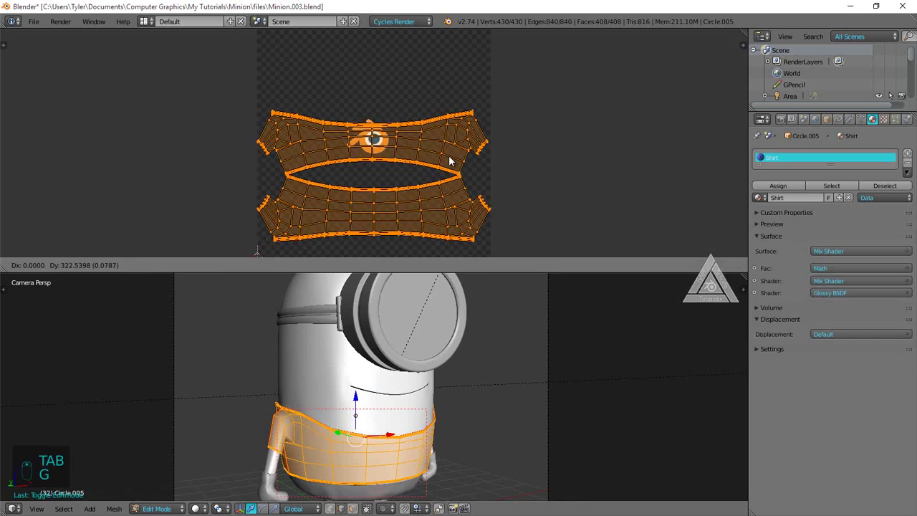
key(g)
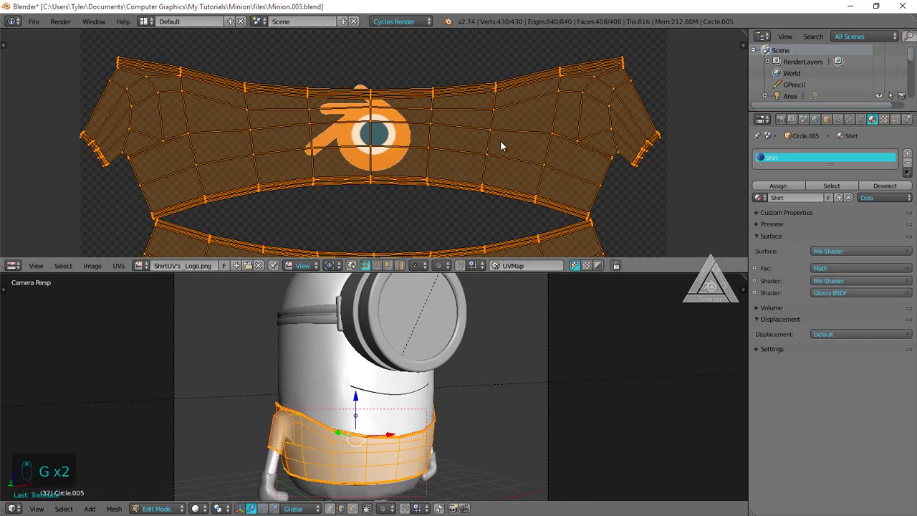
key(s)
key(s)
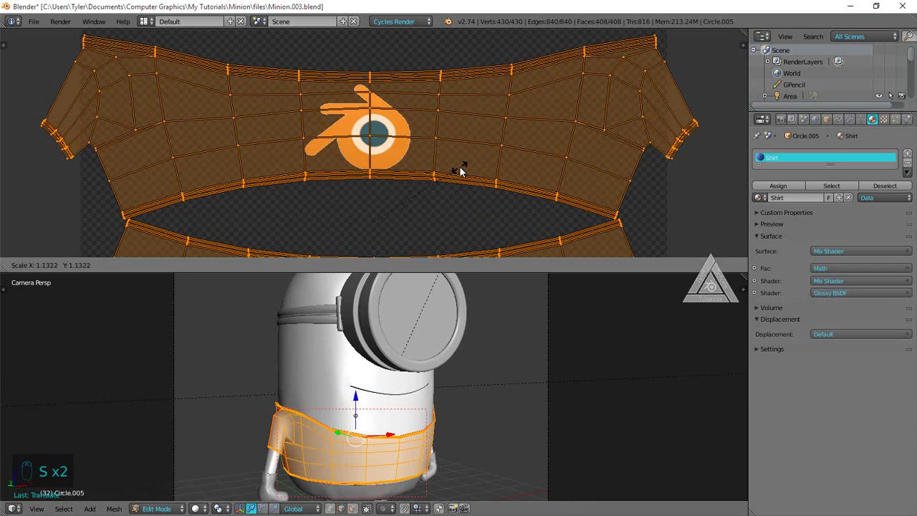
key(g)
key(s)
drag(466, 171, 459, 221)
key(g)
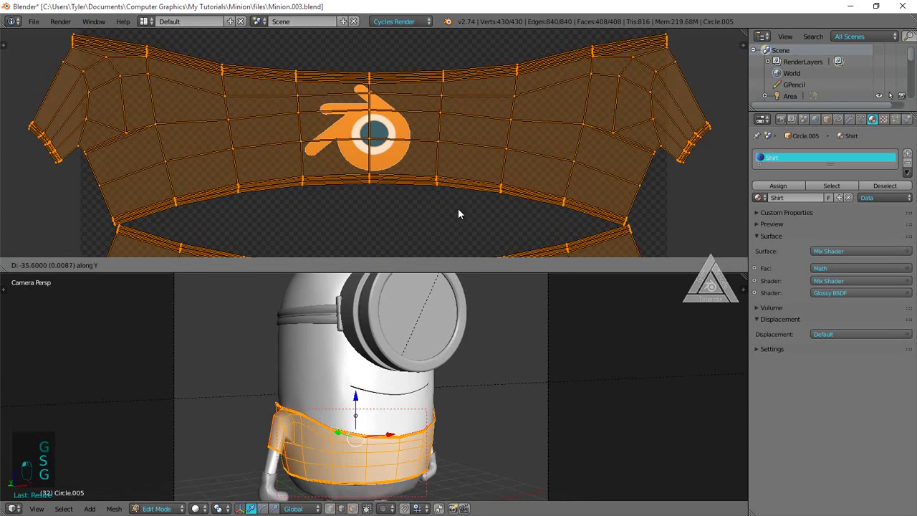
key(a)
key(Tab)
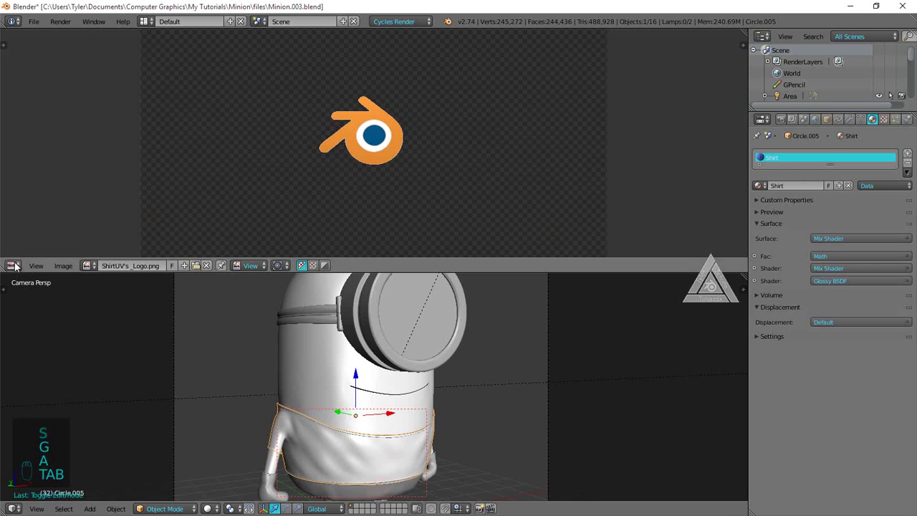
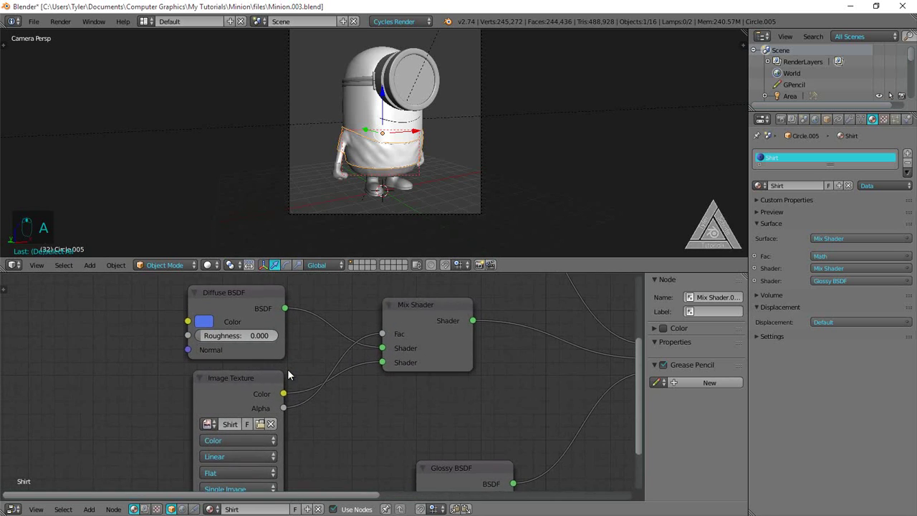
Switch to Rendered shading and limit the preview render to a border around the shirt.
drag(287, 383, 331, 345)
key(z)
key(shift+b)
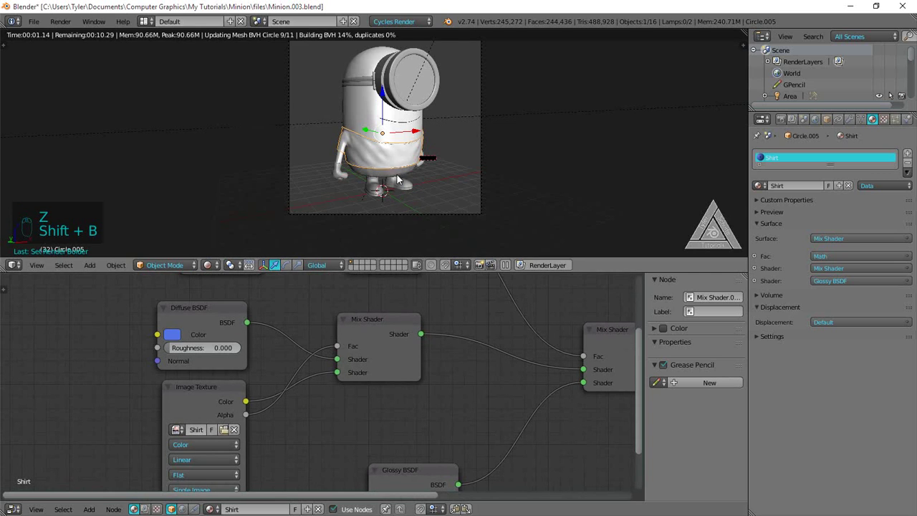
key(shift+b)
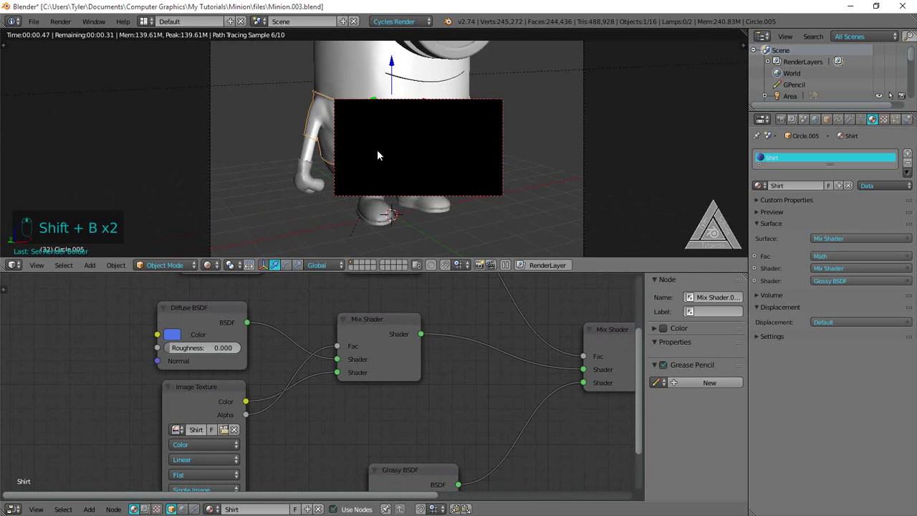
key(shift+b)
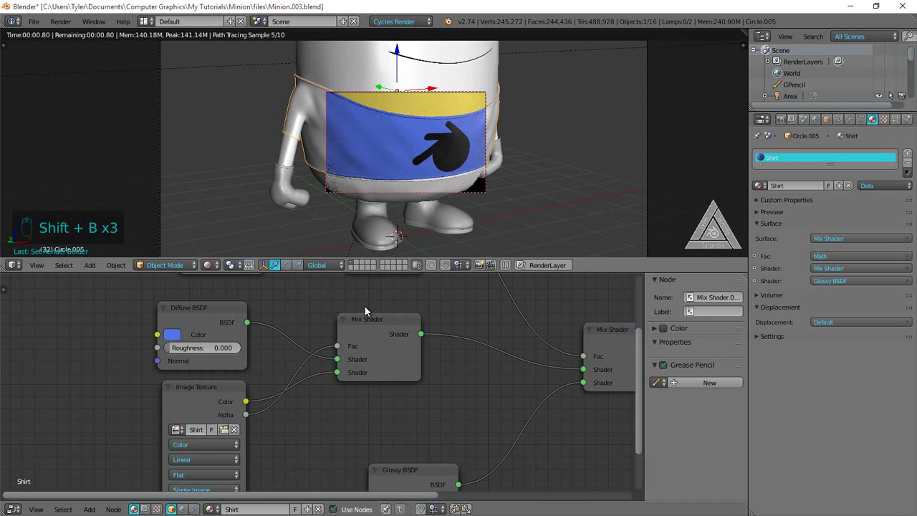
Swap the Mix Shader inputs so the shirt renders blue with the black logo on the band.
drag(333, 383, 203, 340)
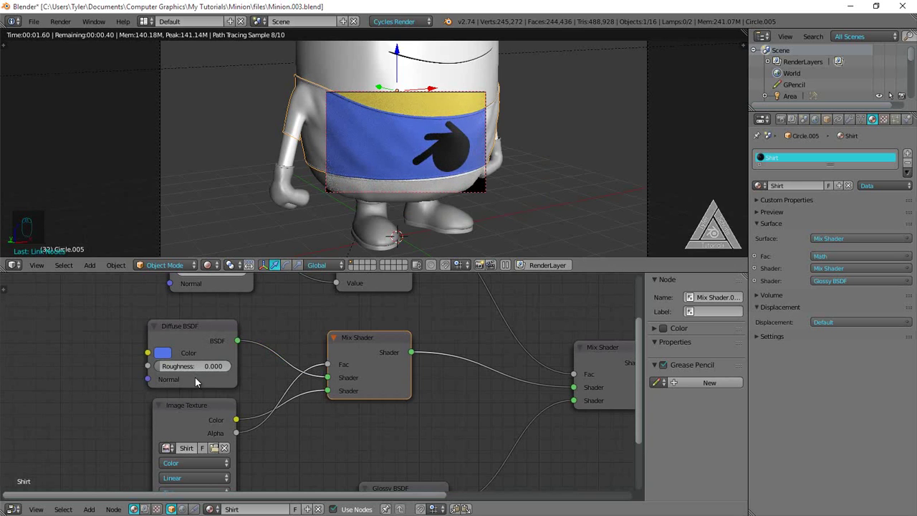
drag(200, 405, 260, 378)
drag(261, 378, 207, 301)
key(g)
key(g)
key(a)
key(a)
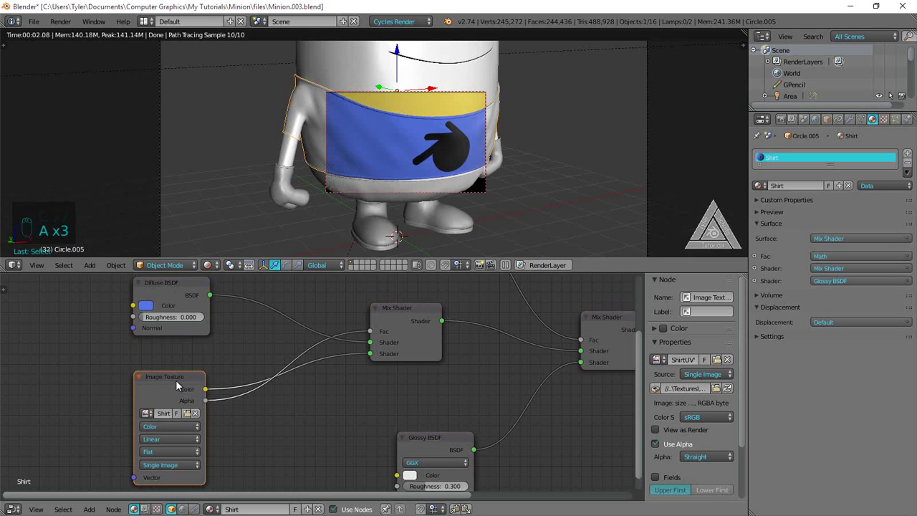
drag(172, 308, 164, 310)
key(shift+d)
drag(264, 336, 267, 378)
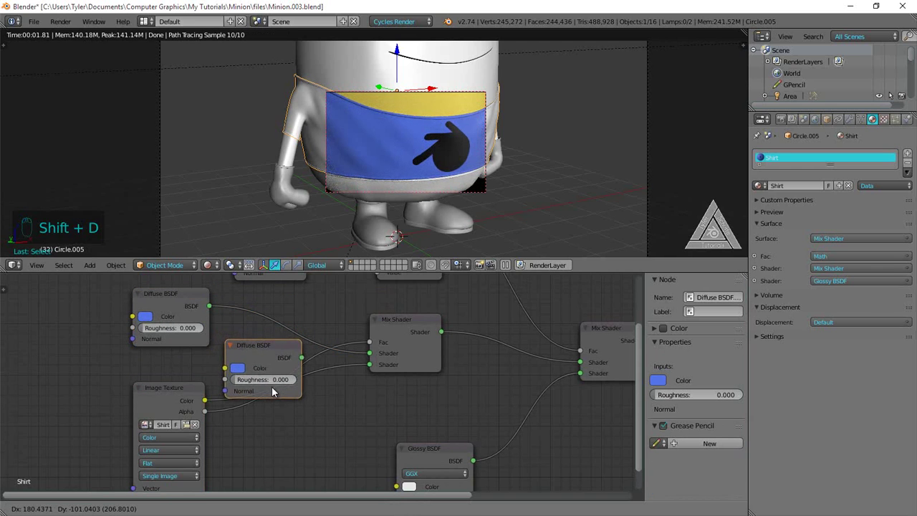
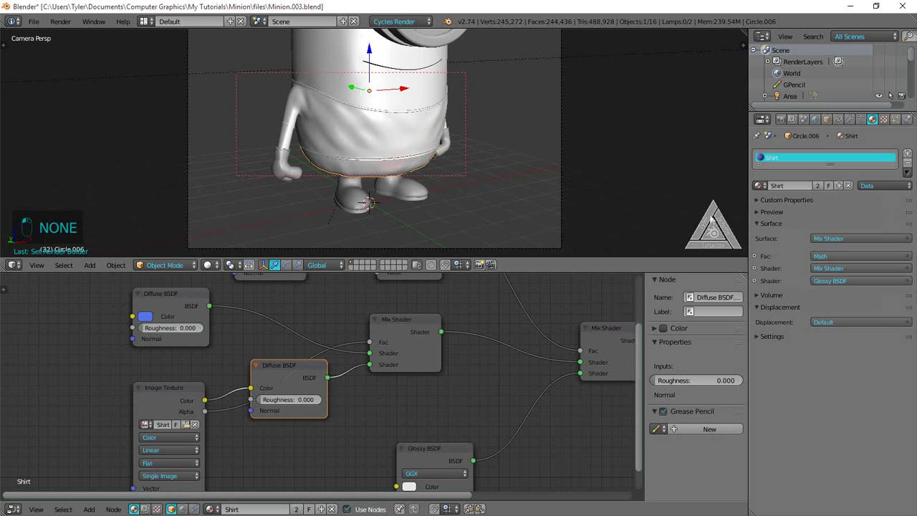
Review the whole Shirt node network and select the second shirt object, Circle.006.
middle_click(448, 376)
drag(358, 367, 336, 386)
middle_click(322, 375)
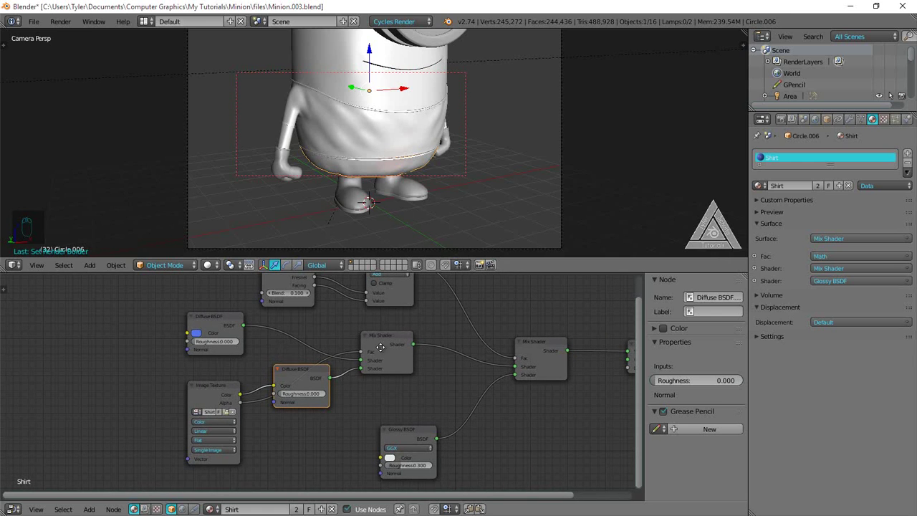
click(367, 368)
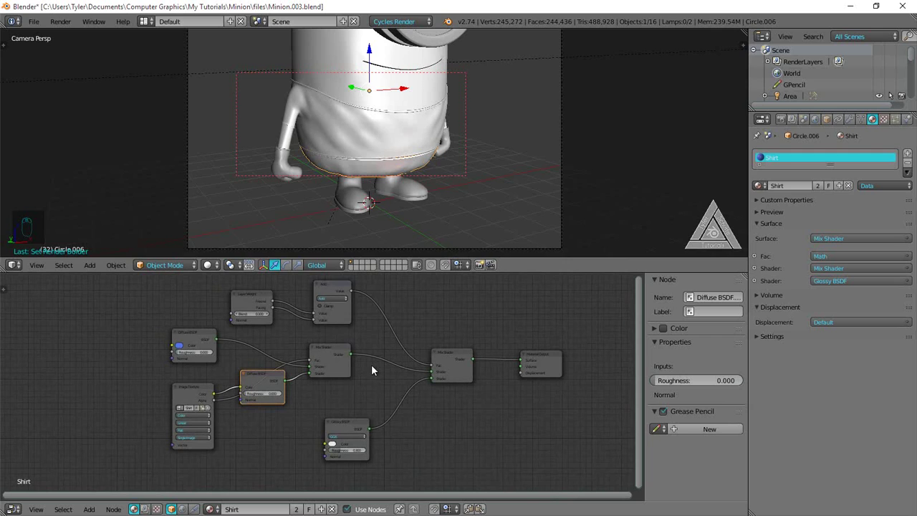